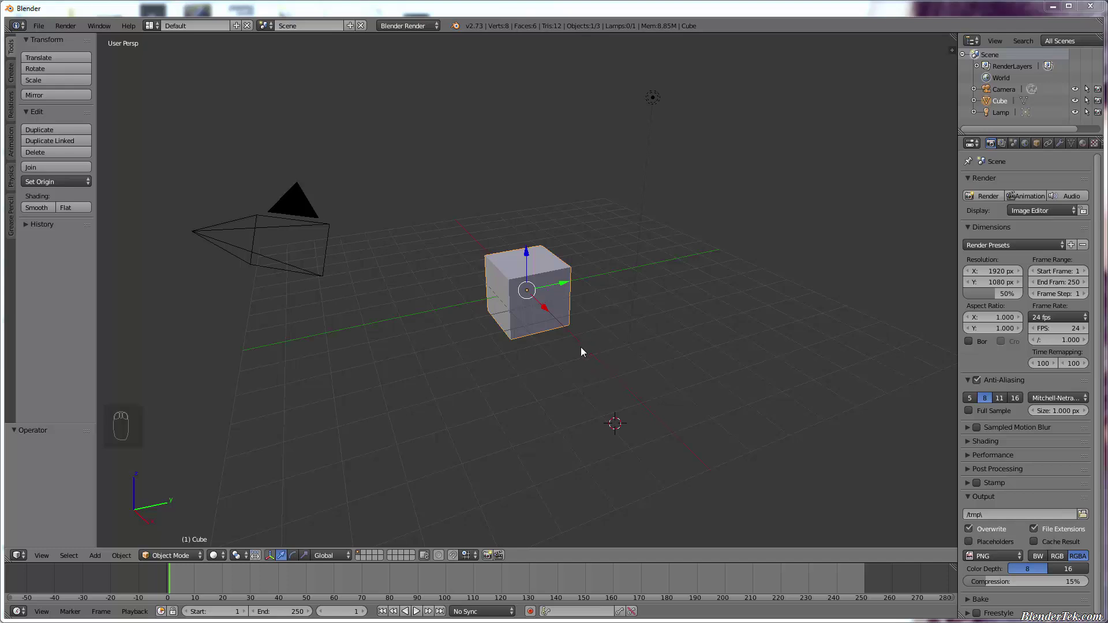
Delete the default cube from a Right Ortho view of the scene
click(591, 23)
key(KP_3)
key(KP_5)
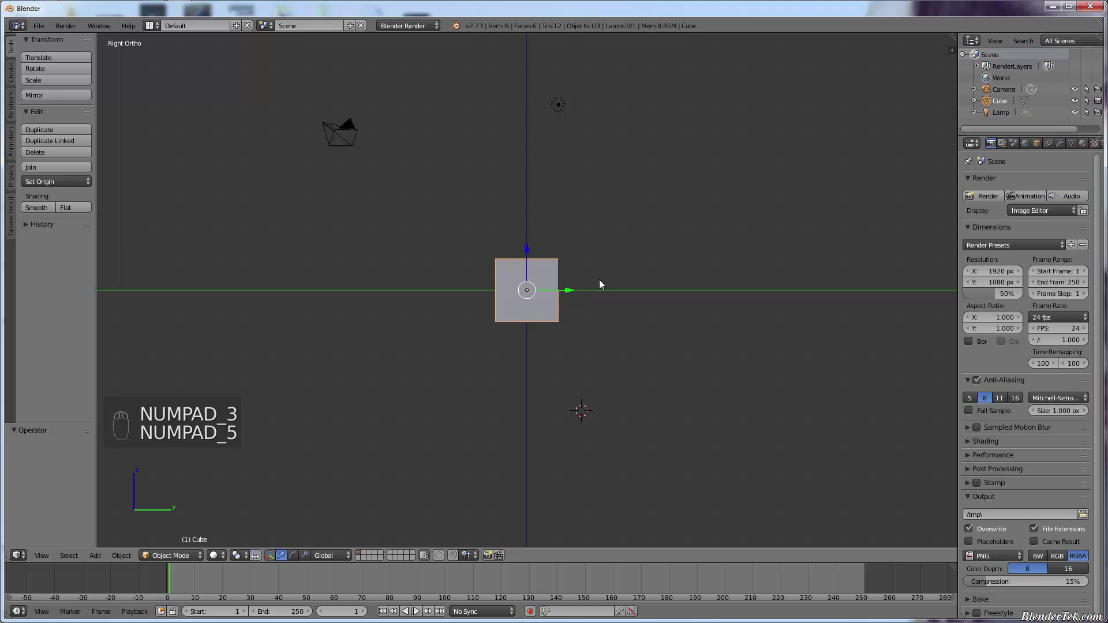
key(x)
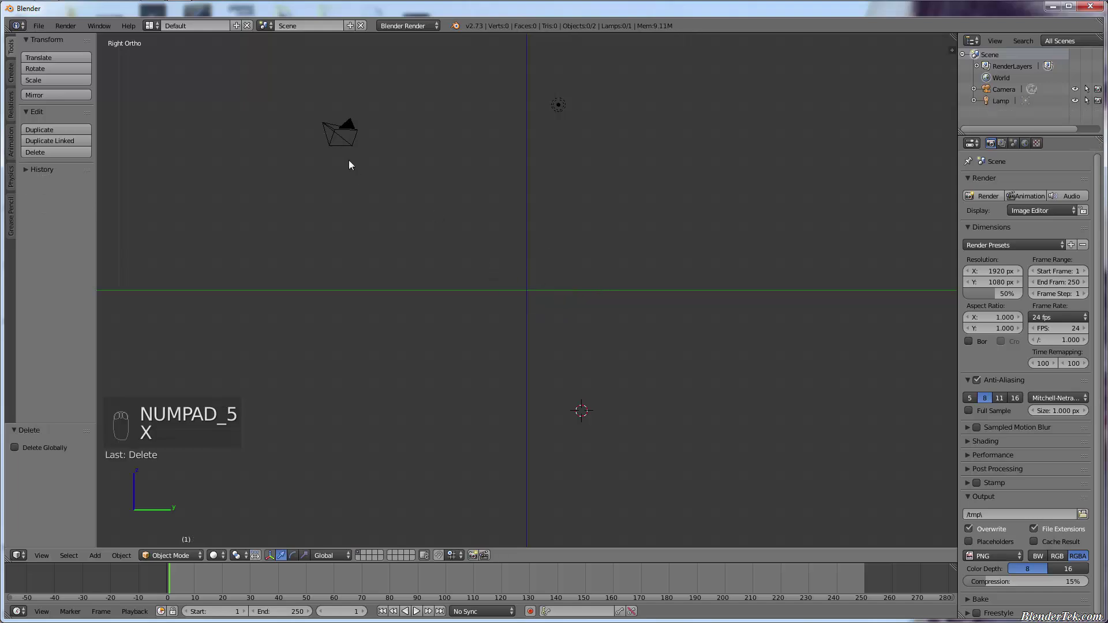
Hide the camera and lamp so the side view is empty
drag(364, 147, 587, 235)
key(h)
key(h)
drag(586, 236, 753, 248)
Create a new Object-level grease pencil datablock and bring up the Grease Pencil drawing tools
key(n)
drag(783, 248, 376, 335)
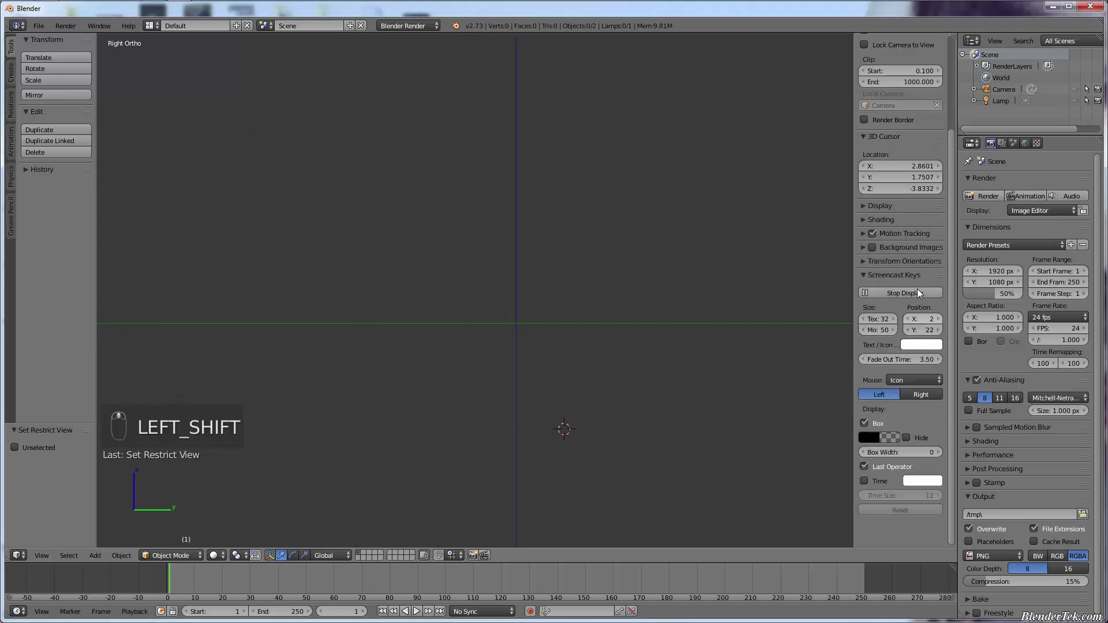
middle_click(888, 117)
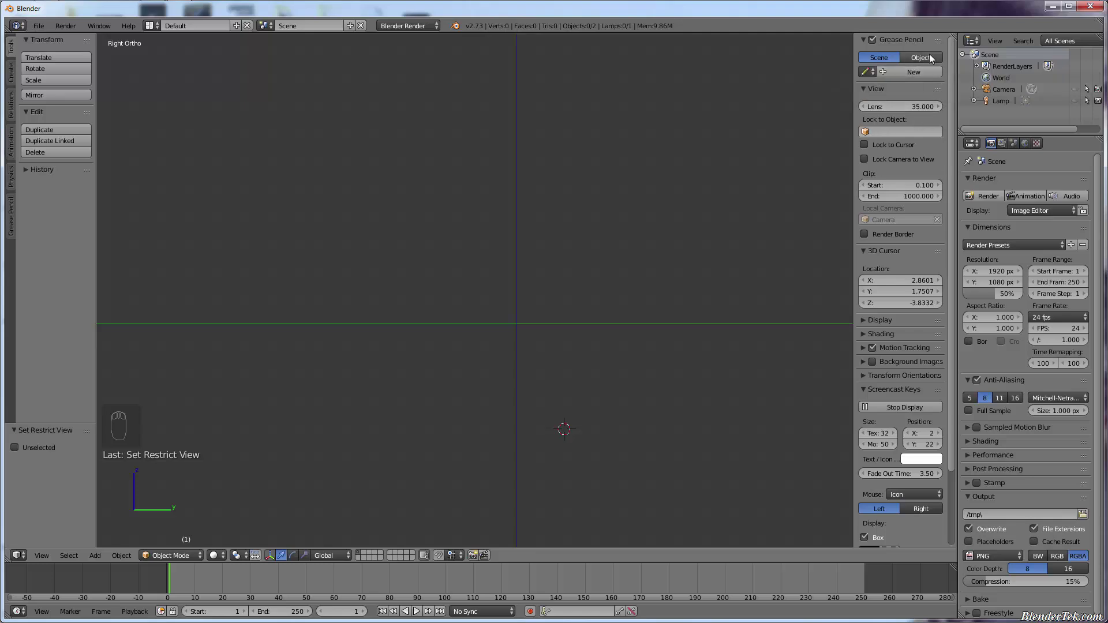
click(908, 65)
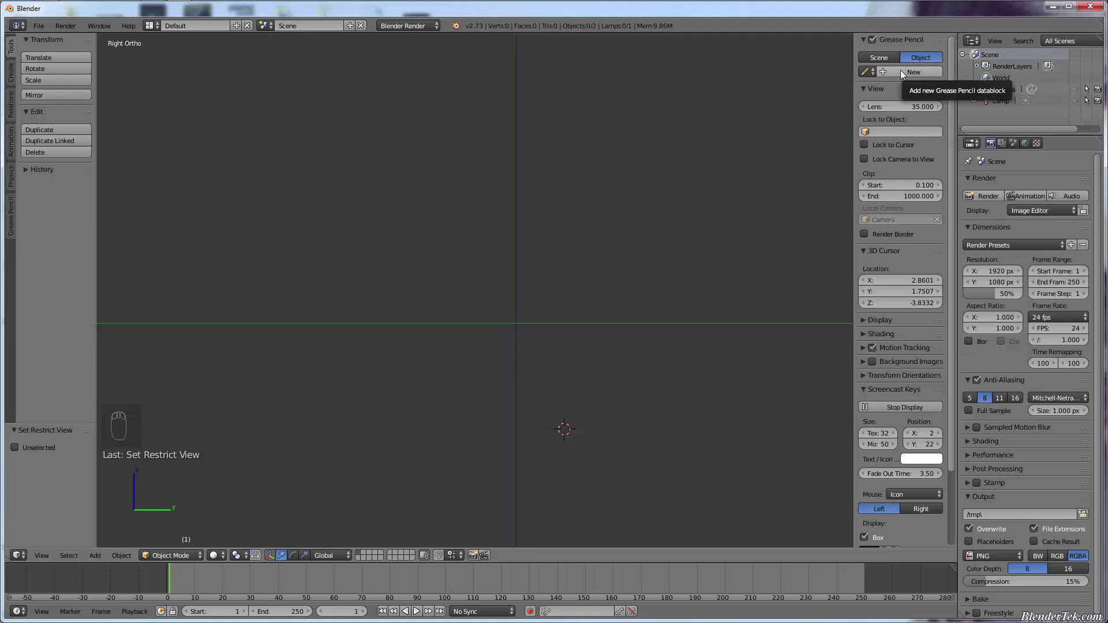
drag(903, 72, 883, 168)
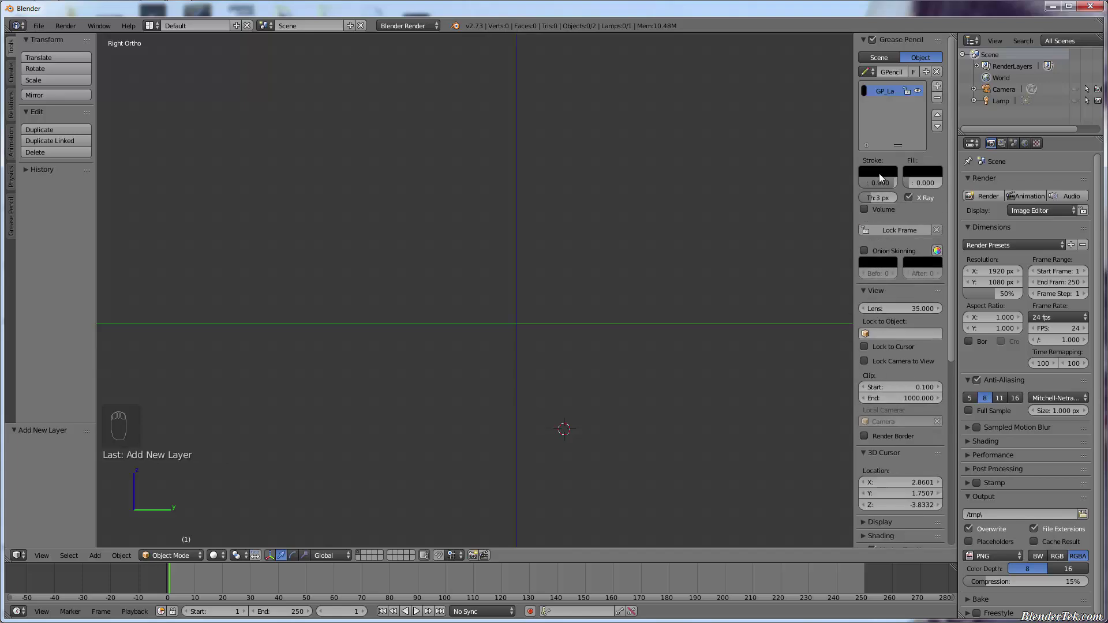
drag(12, 220, 56, 257)
drag(56, 257, 516, 328)
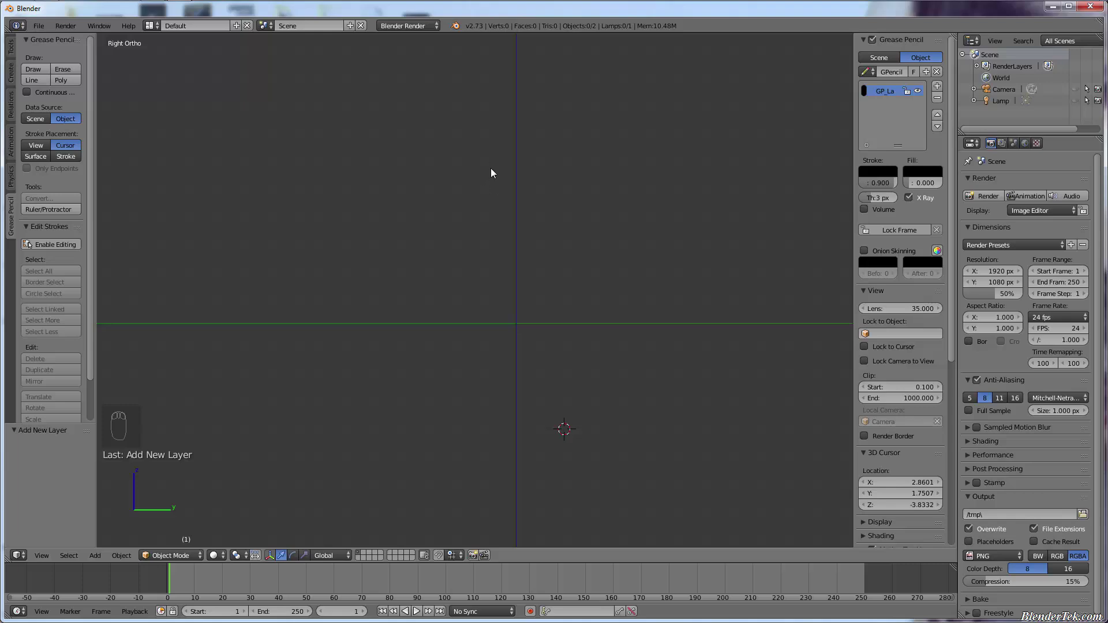
Sketch the character's head outline and two eyes in black grease pencil
key(d)
key(d)
key(d)
drag(479, 178, 545, 161)
click(522, 182)
drag(537, 173, 517, 174)
drag(528, 182, 518, 191)
click(541, 181)
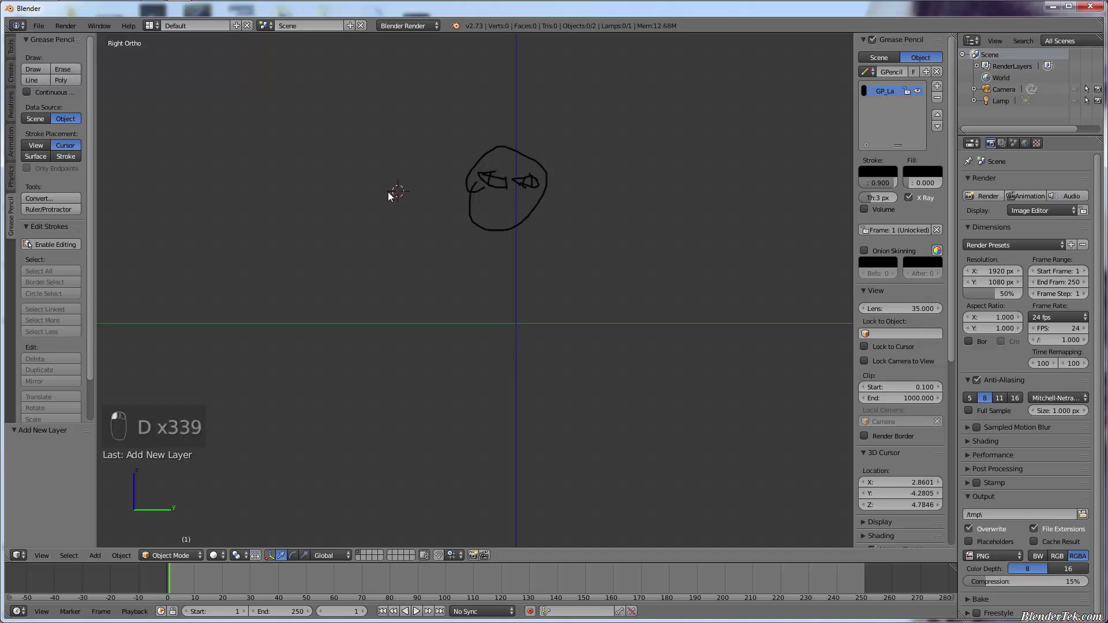
click(340, 234)
Draw the face details and the spiky hair above the head
key(d)
key(d)
key(d)
drag(508, 194, 485, 205)
click(530, 204)
drag(468, 127, 537, 109)
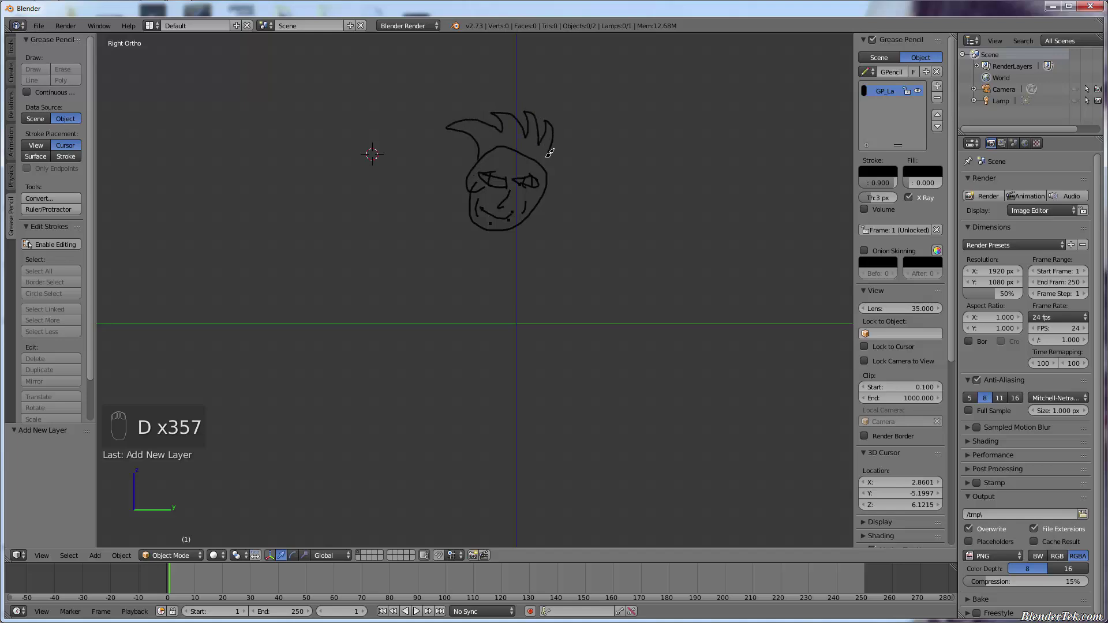
key(d)
key(d)
key(d)
drag(541, 204, 518, 227)
key(d)
key(d)
key(d)
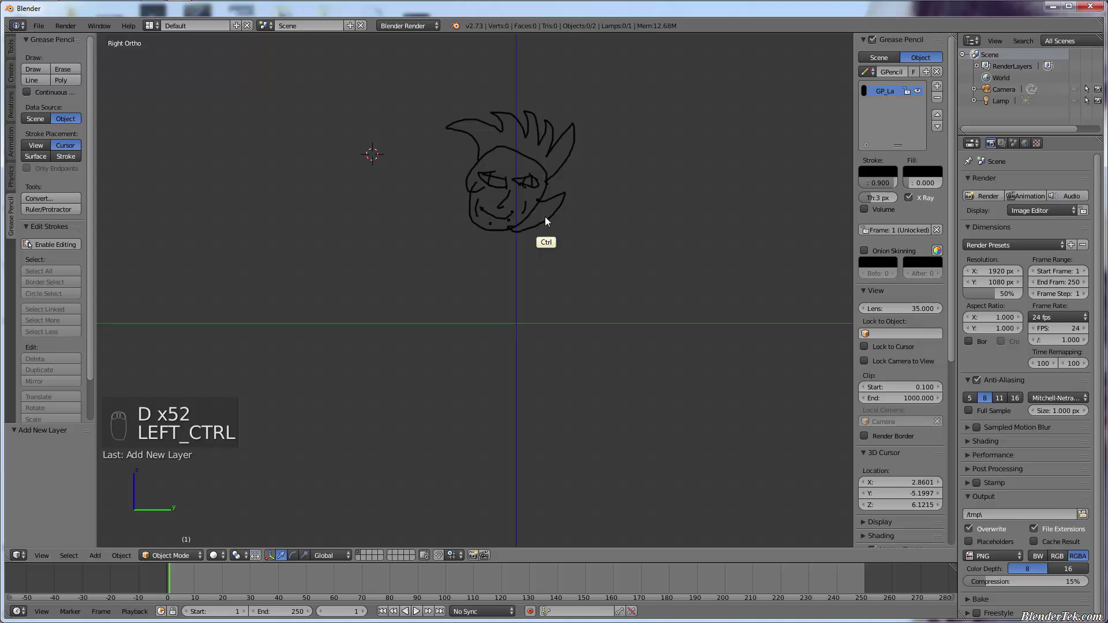
key(ctrl+z)
Add the character's ears and the neck below the head
key(d)
key(d)
key(d)
drag(564, 189, 576, 185)
drag(449, 182, 412, 191)
click(486, 227)
Draw the shirt, arms, legs and feet to complete the figure
key(d)
drag(441, 340, 511, 386)
key(d)
key(d)
key(d)
click(598, 317)
key(d)
key(d)
key(d)
click(389, 318)
click(381, 473)
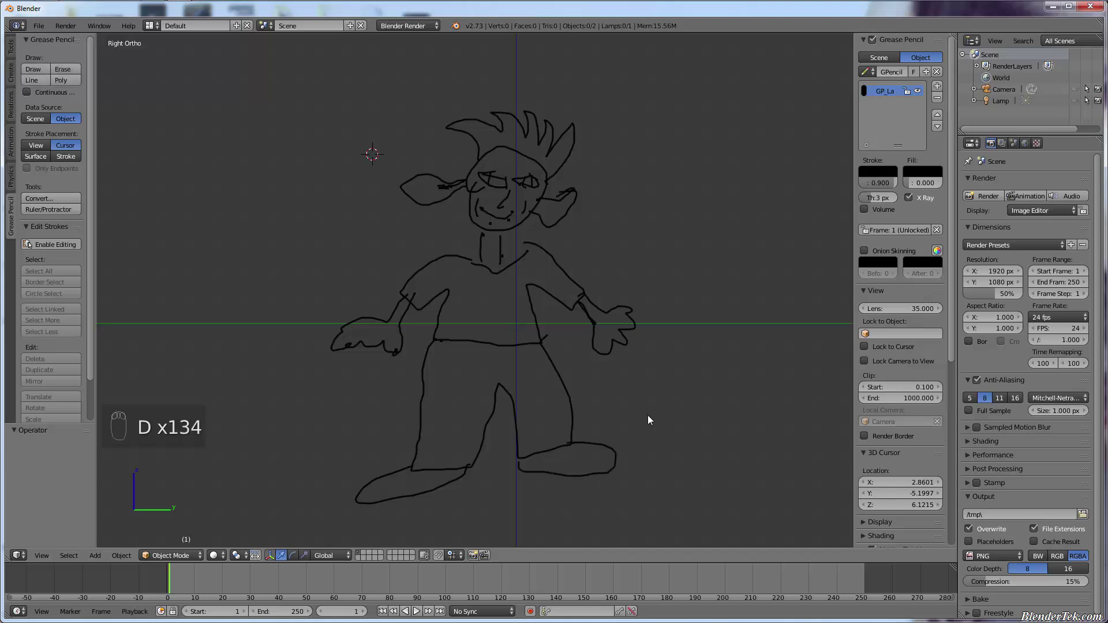
Move the timeline's current frame to 2, which still shows the frame-1 drawing
key(d)
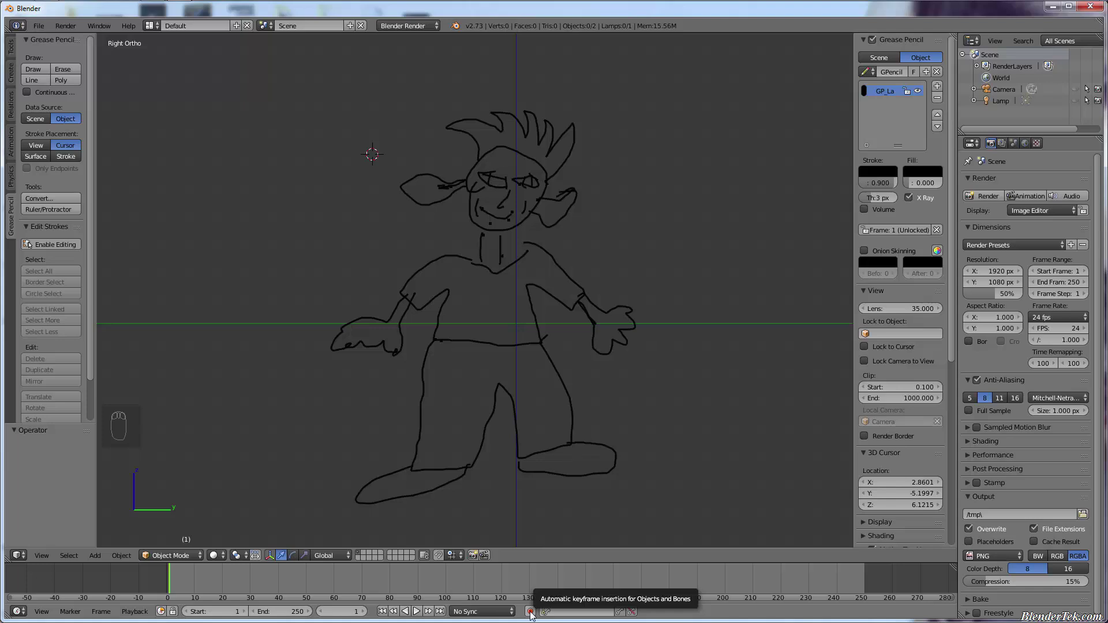
drag(533, 612, 172, 592)
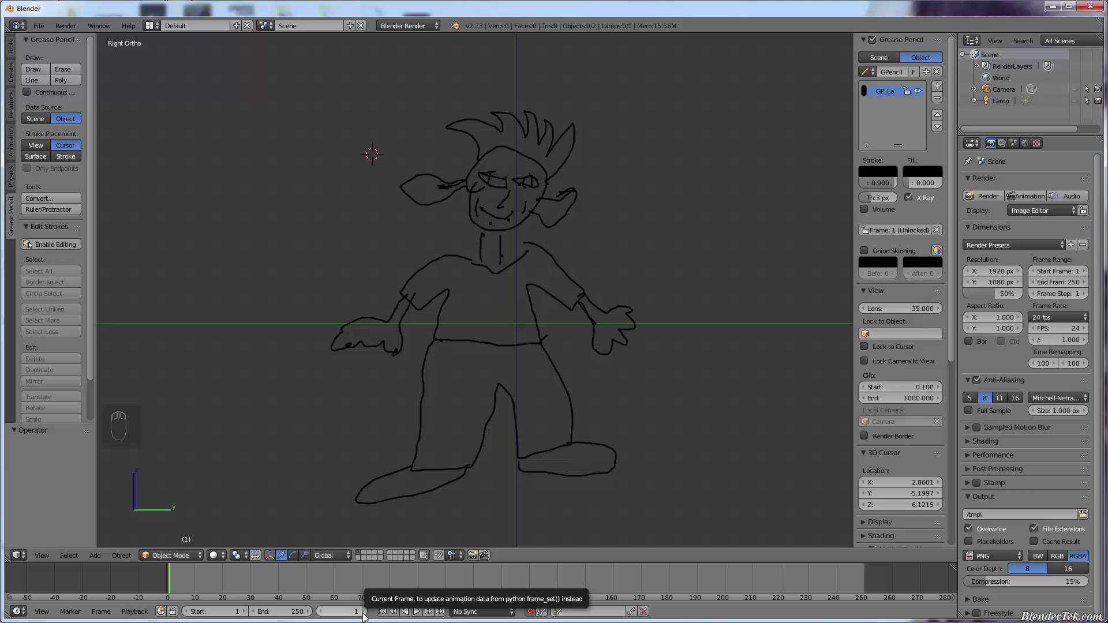
drag(365, 612, 157, 588)
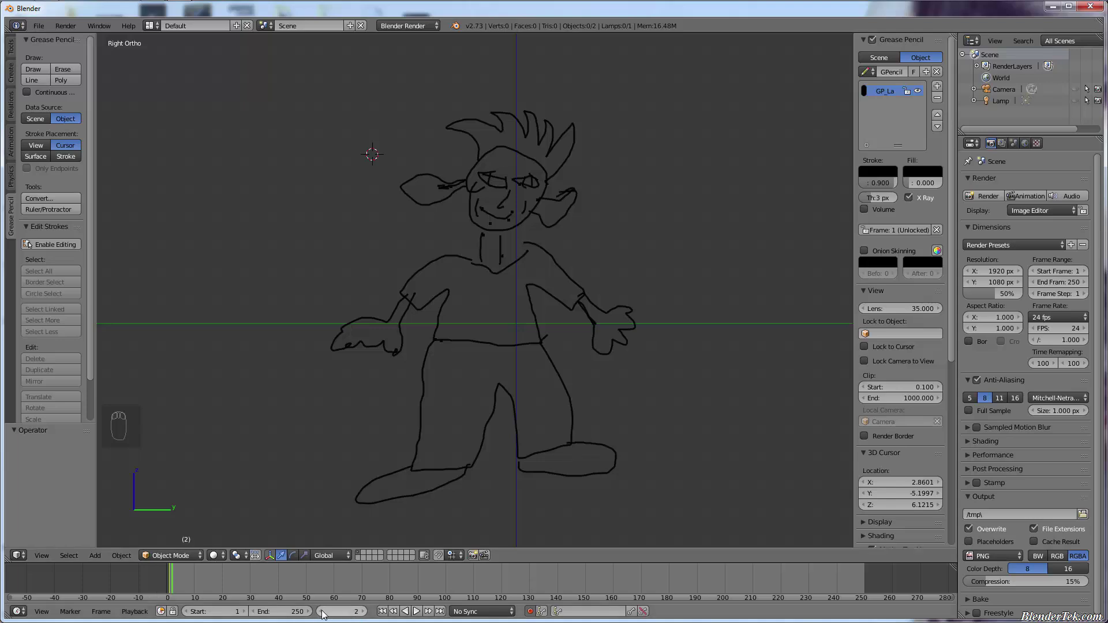
drag(324, 610, 165, 533)
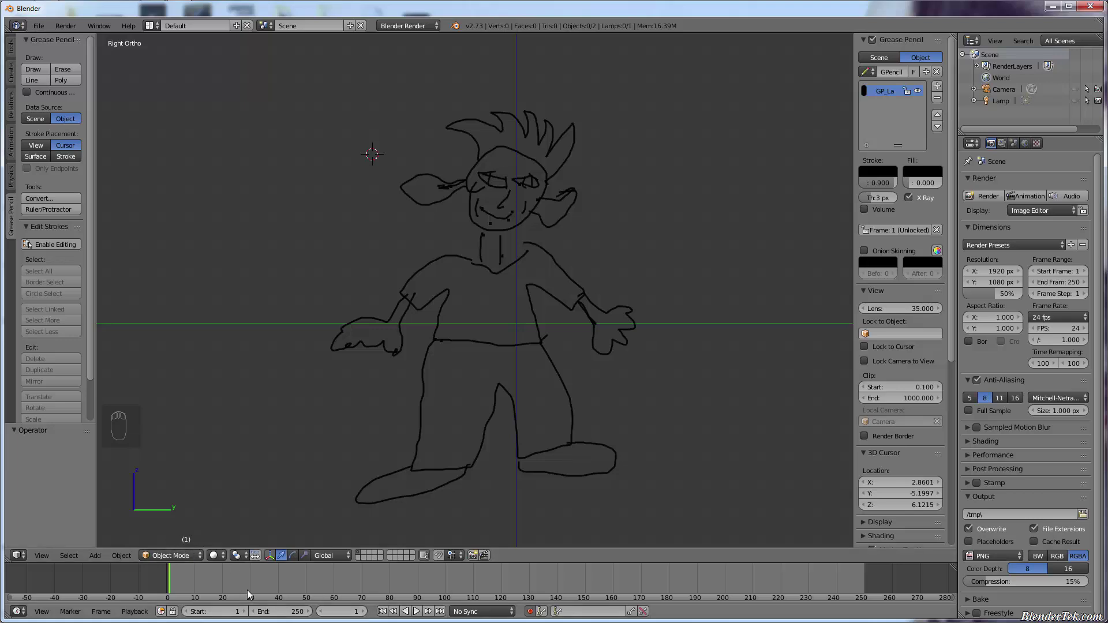
drag(367, 614, 172, 582)
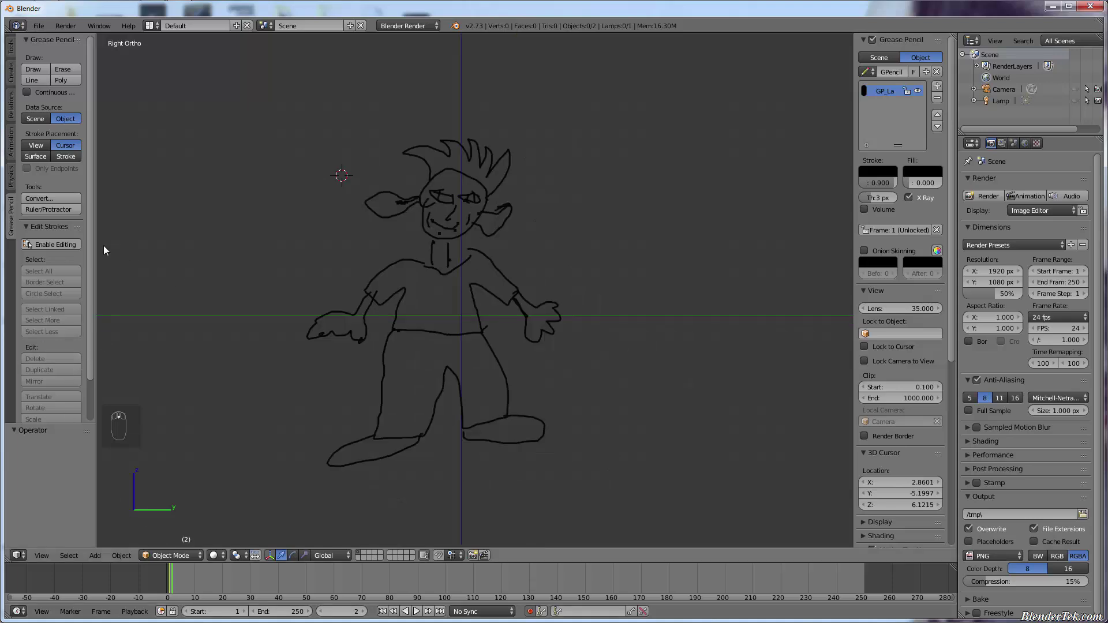
Enable grease pencil stroke editing and clear the stroke selection
middle_click(93, 248)
drag(97, 254, 201, 320)
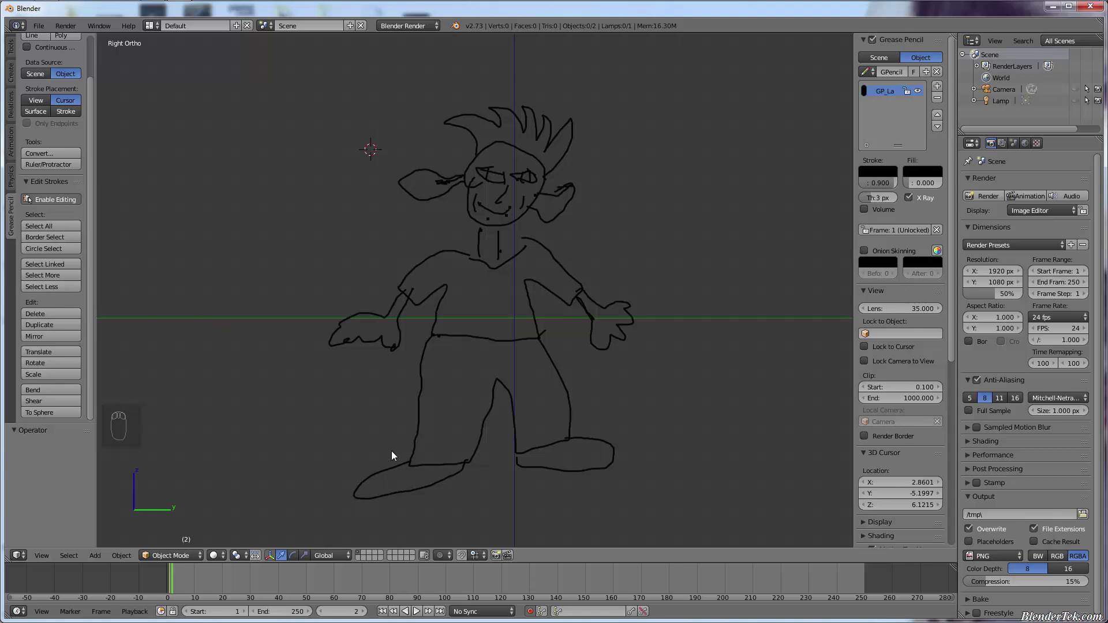
key(c)
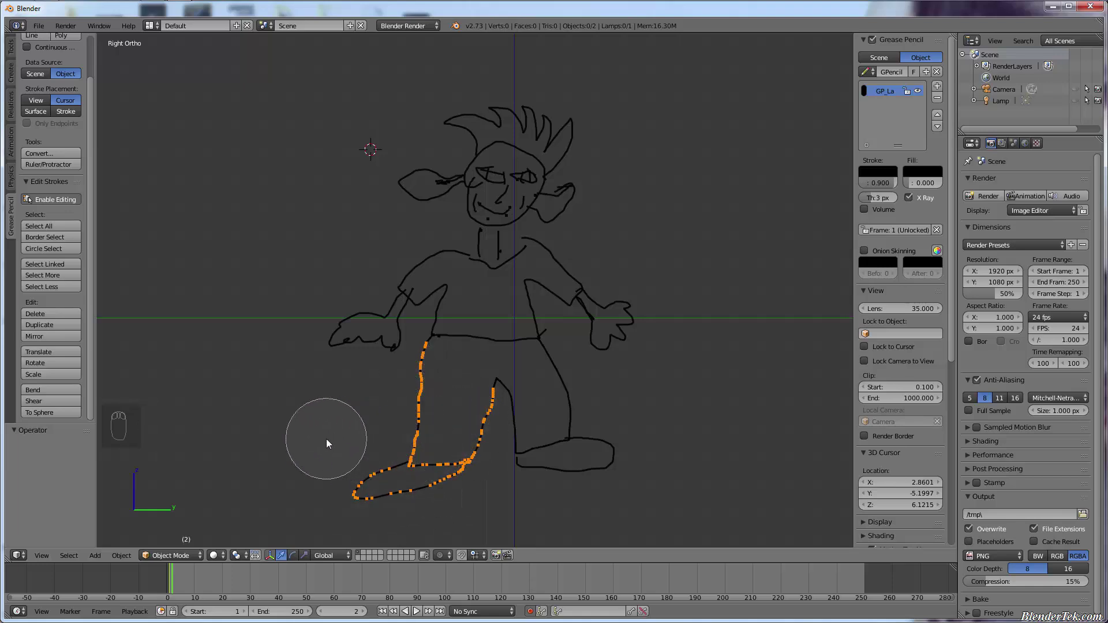
drag(331, 444, 331, 444)
key(a)
key(a)
key(a)
key(a)
key(a)
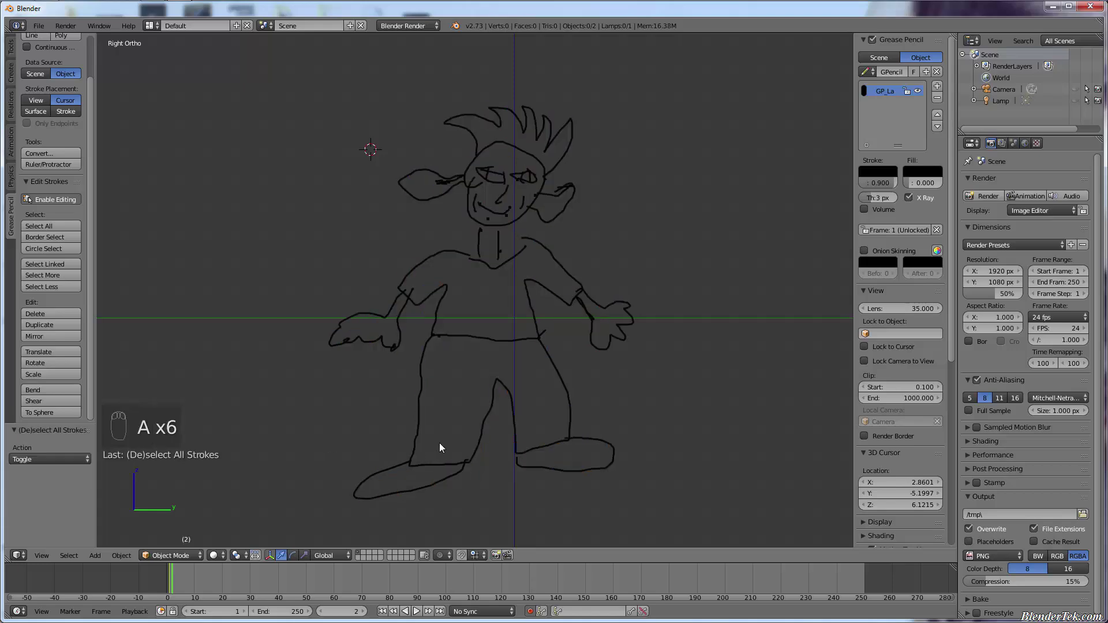
key(g)
Circle-select the character's left leg stroke on frame 2
key(c)
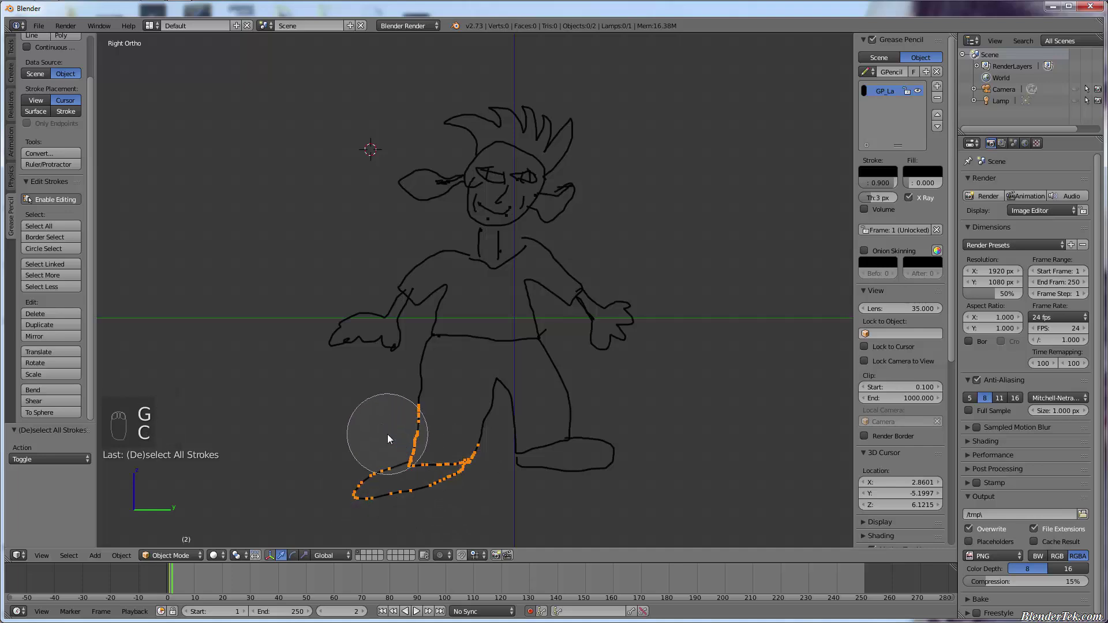
key(r)
drag(494, 523, 484, 516)
key(g)
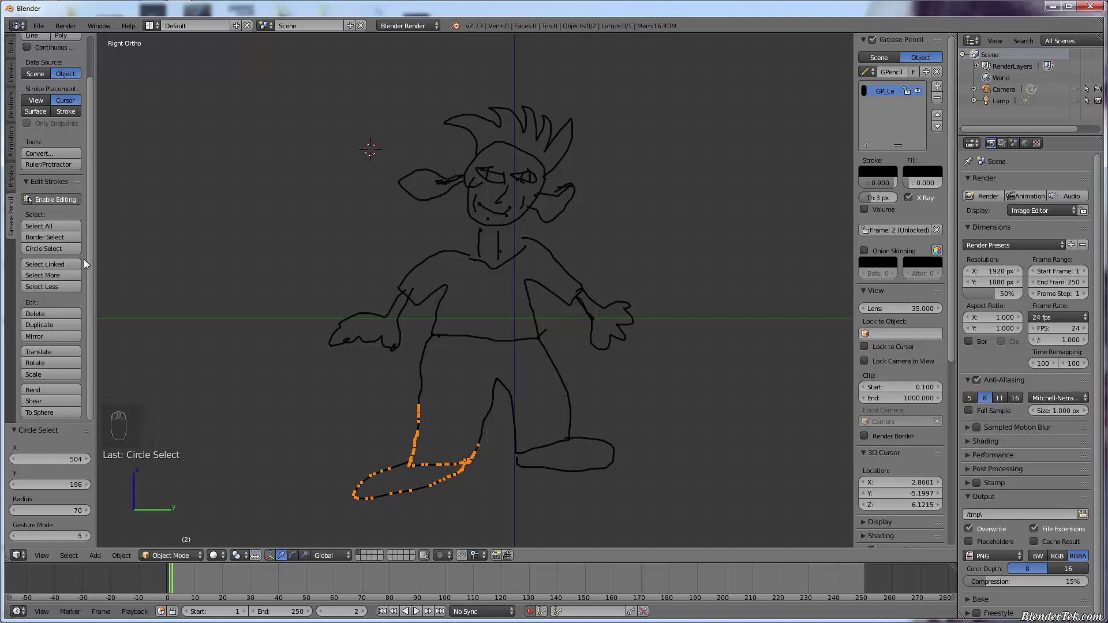
drag(93, 256, 64, 339)
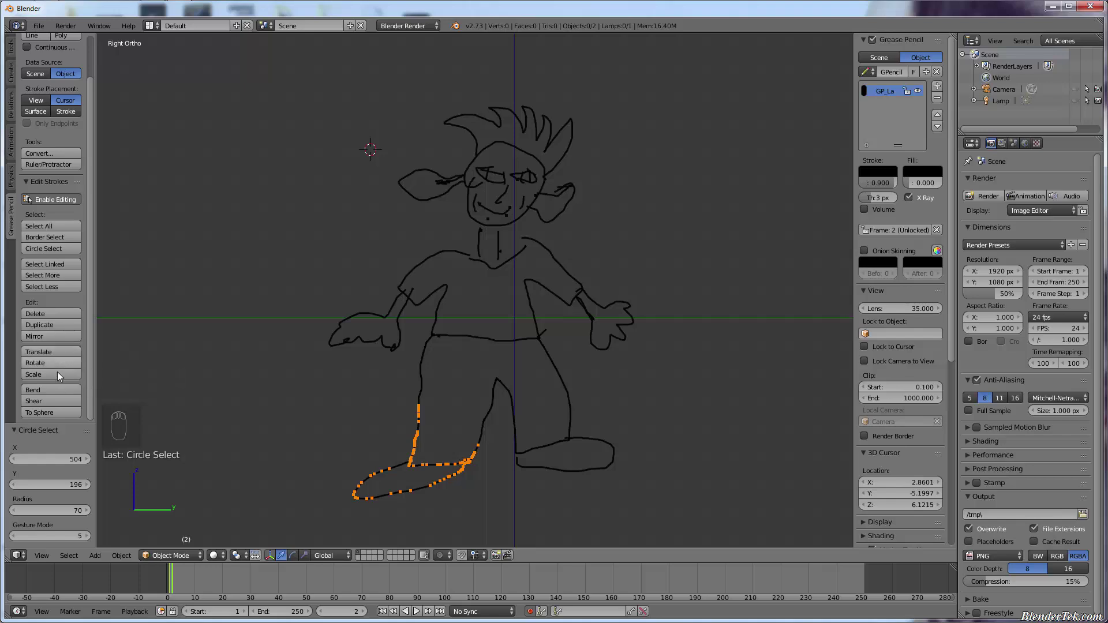
Resize the leg stroke, set the 3D cursor at the hip and rotate the leg on frame 2
key(s)
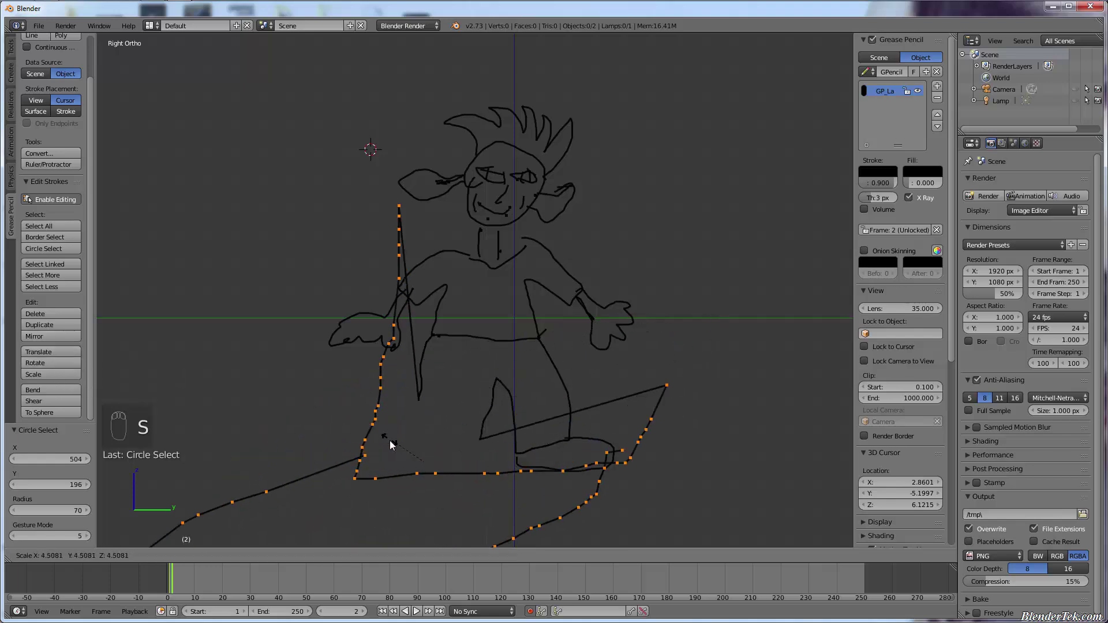
drag(57, 404, 868, 564)
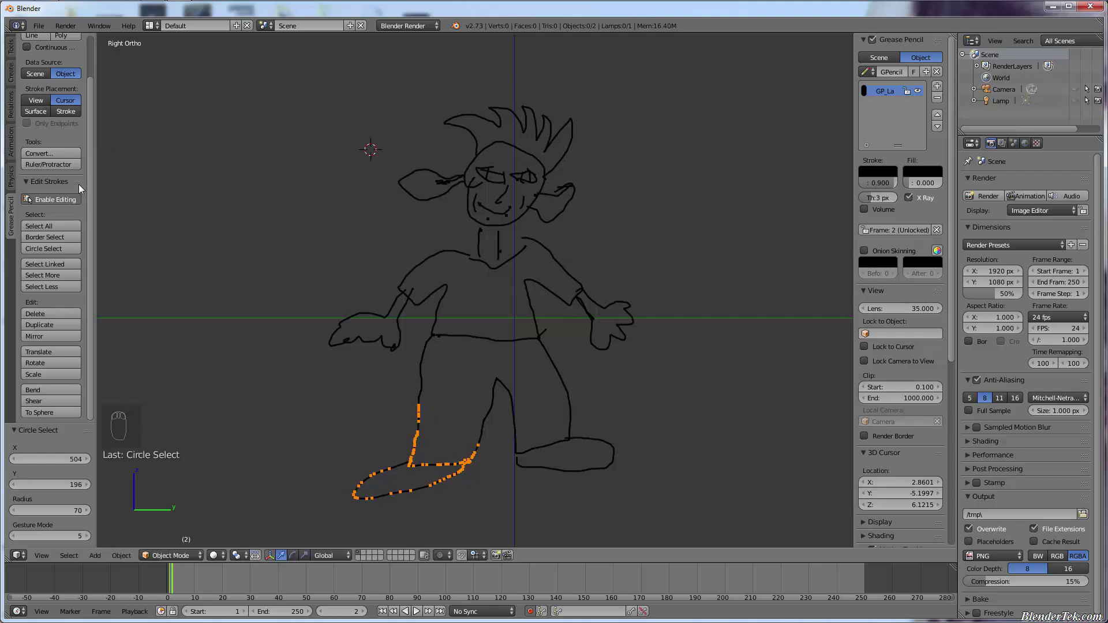
drag(71, 395, 840, 404)
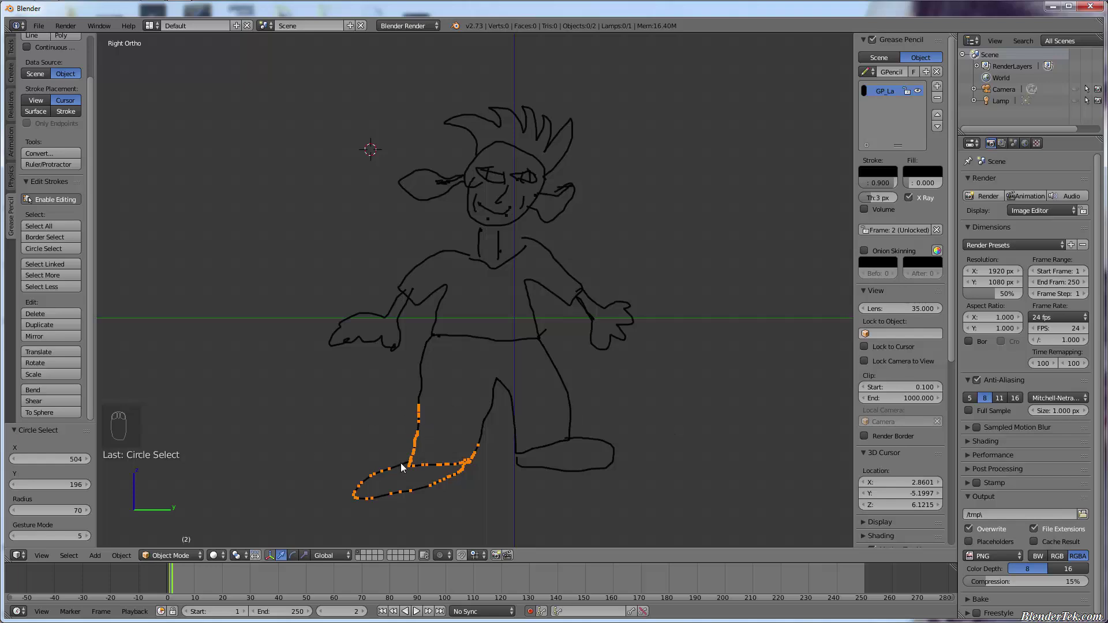
key(a)
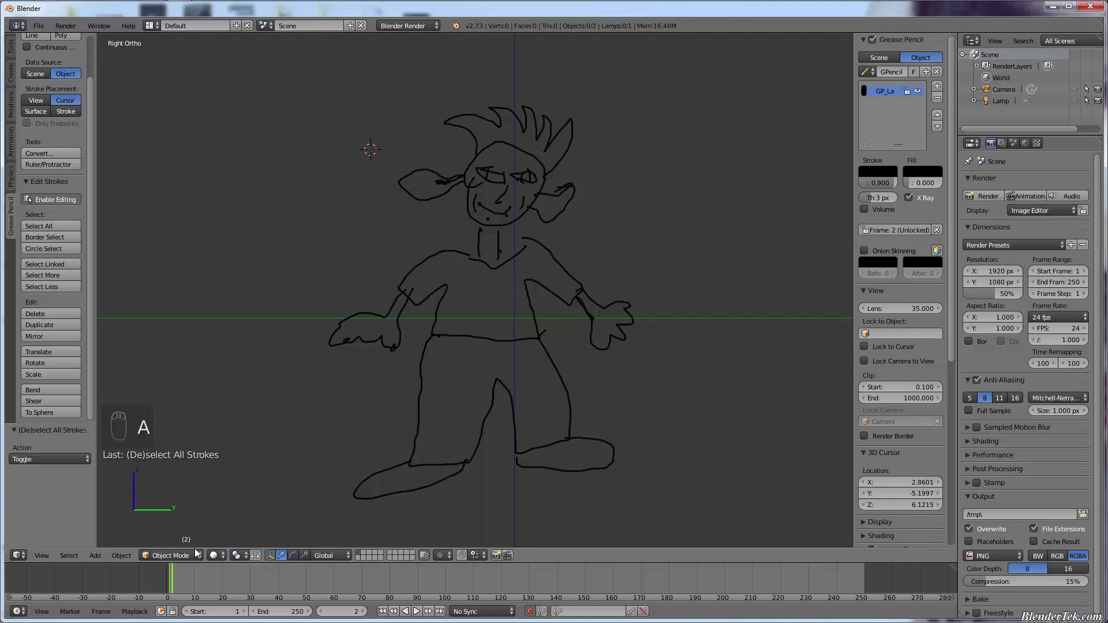
key(c)
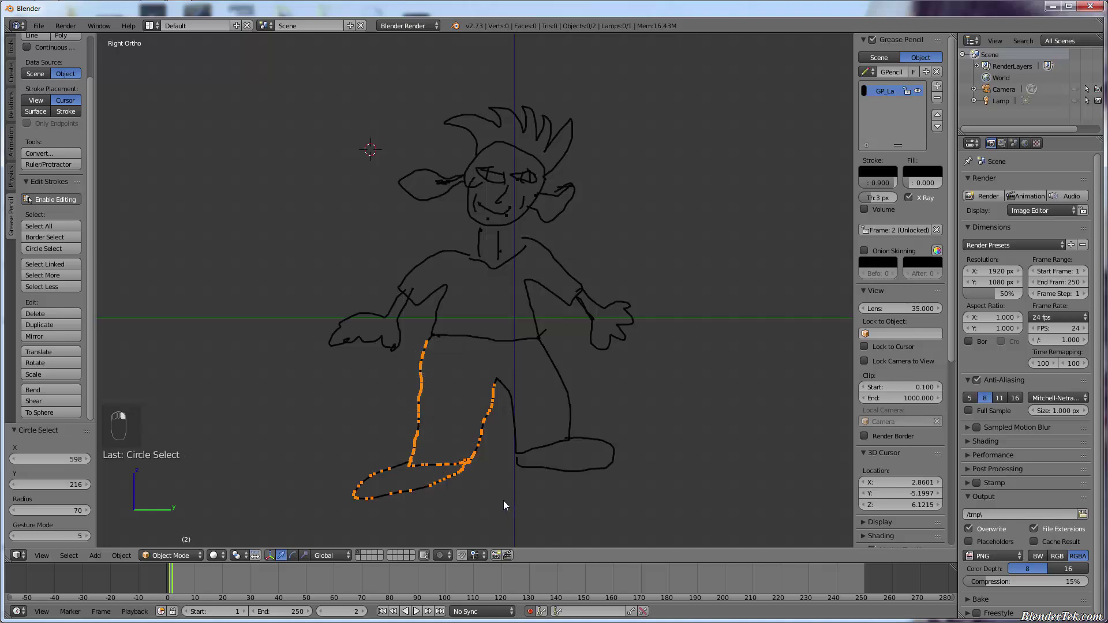
right_click(471, 479)
drag(464, 385, 431, 528)
key(r)
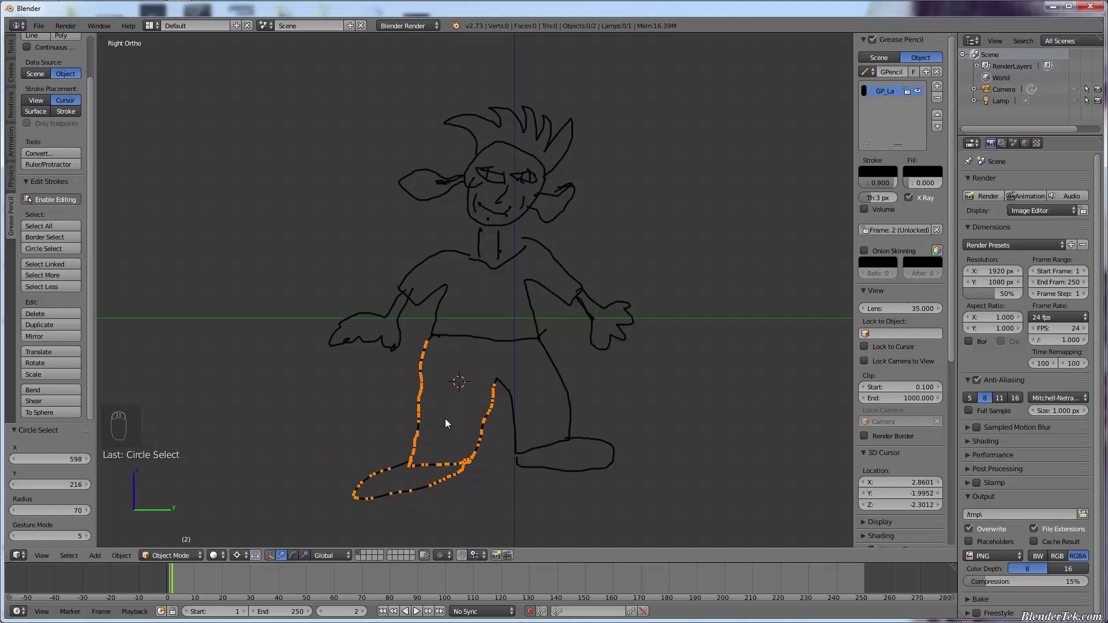
drag(461, 364, 422, 544)
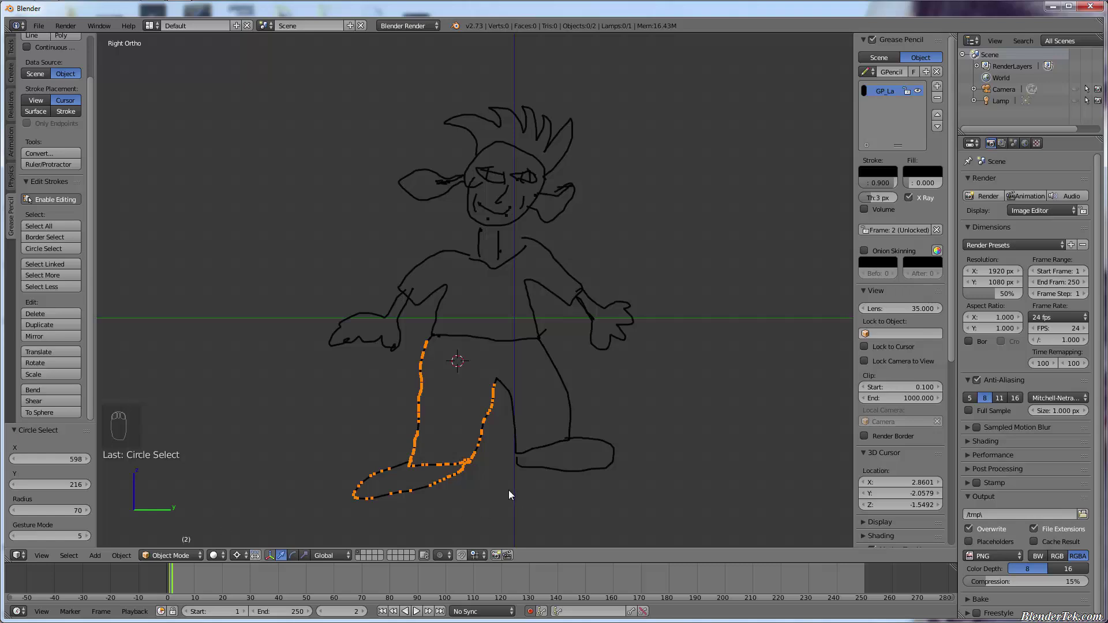
key(r)
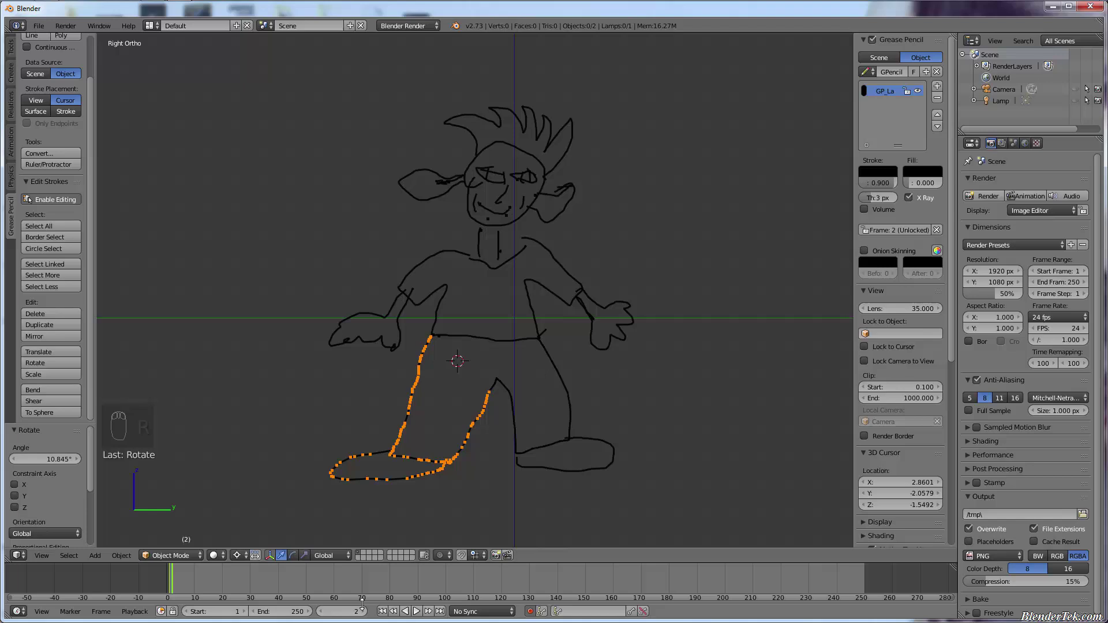
Rotate the leg a little further on each of frames 3, 4 and 5 so it swings
drag(368, 610, 430, 506)
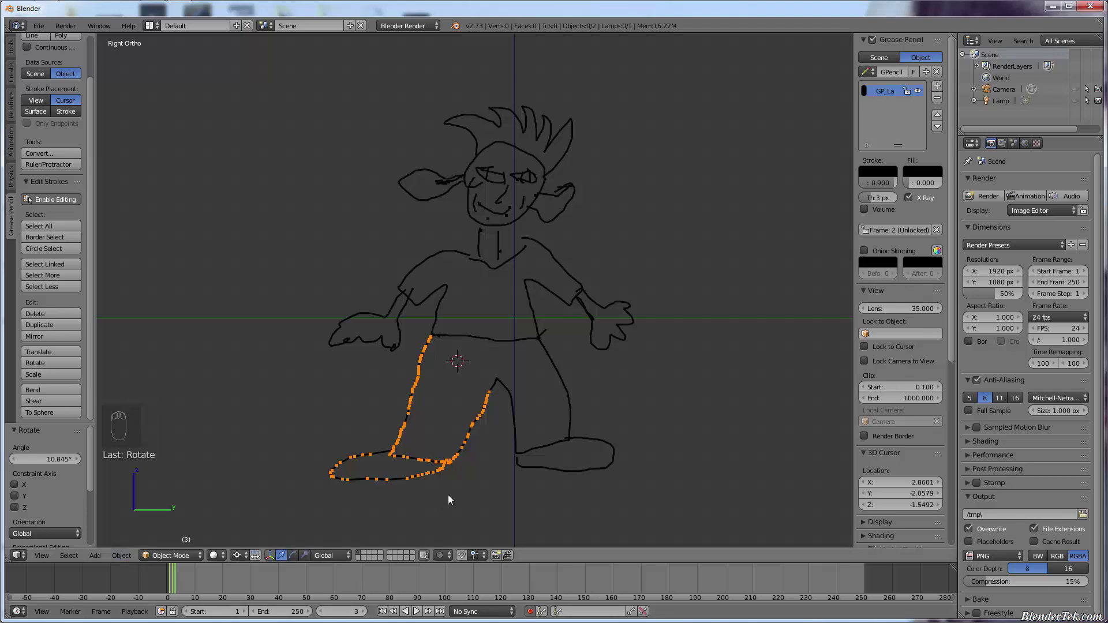
key(r)
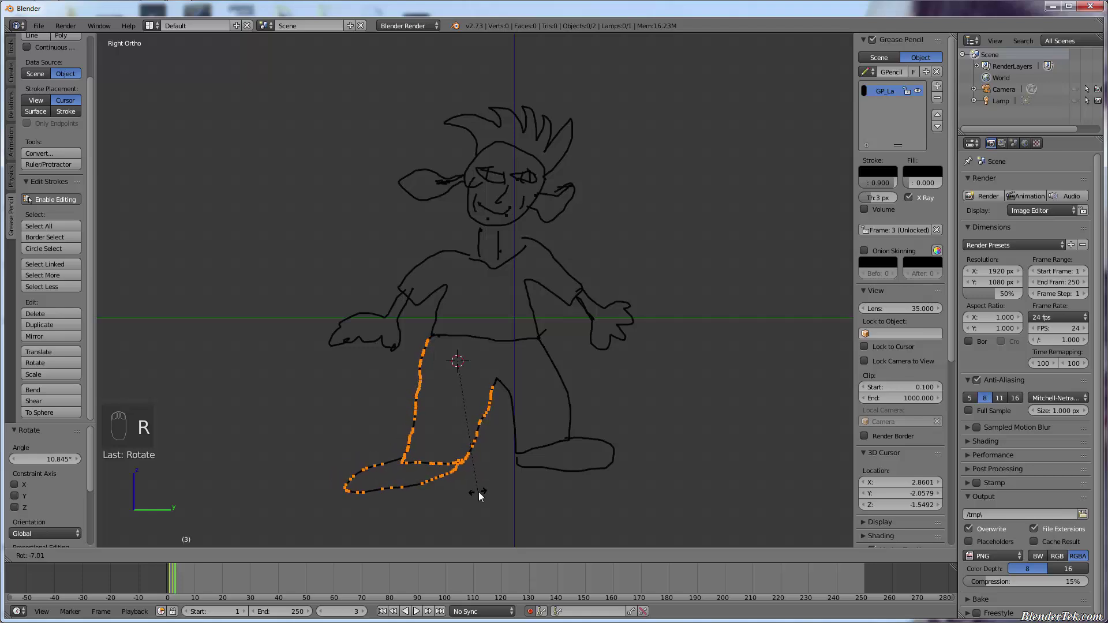
drag(366, 608, 386, 615)
key(r)
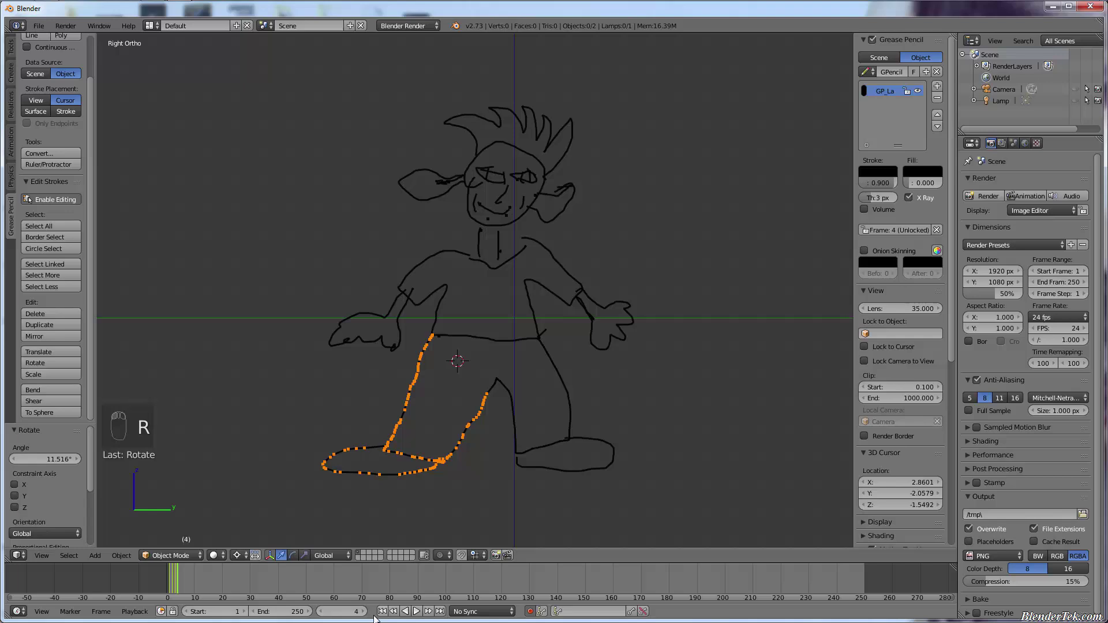
click(368, 612)
key(r)
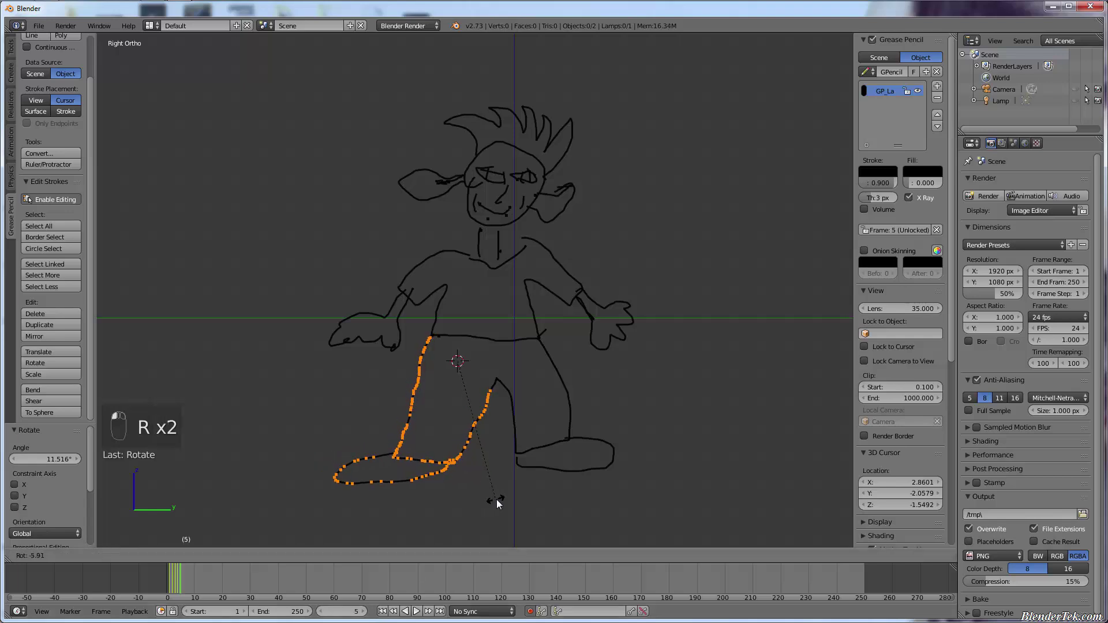
Select the arm stroke, set the pivot at the shoulder and raise the arm on frame 6
key(a)
key(c)
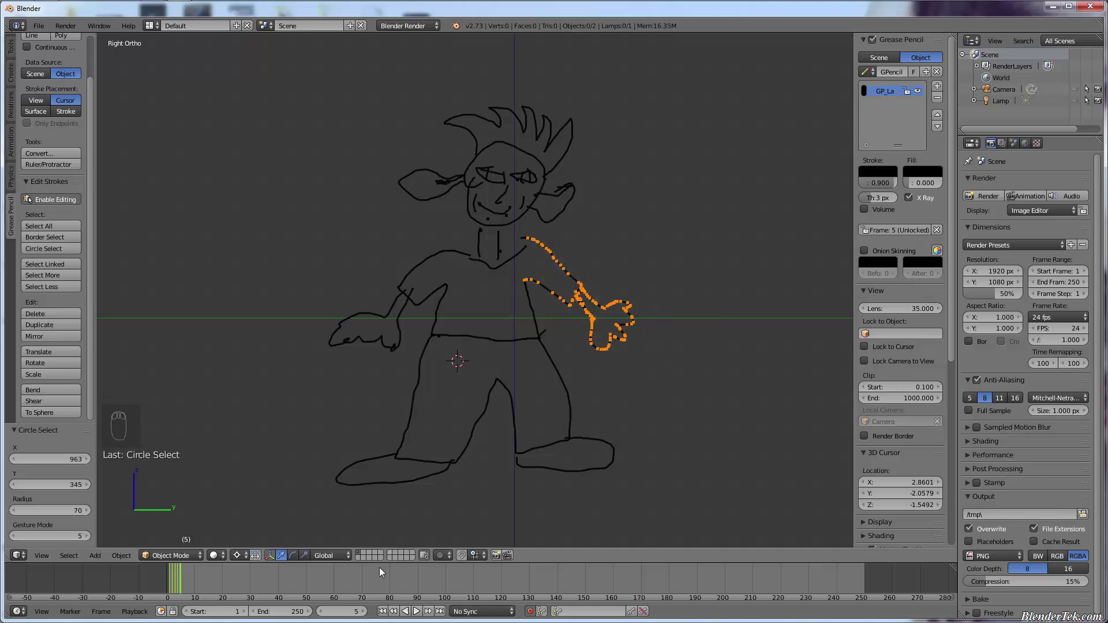
drag(368, 614, 630, 403)
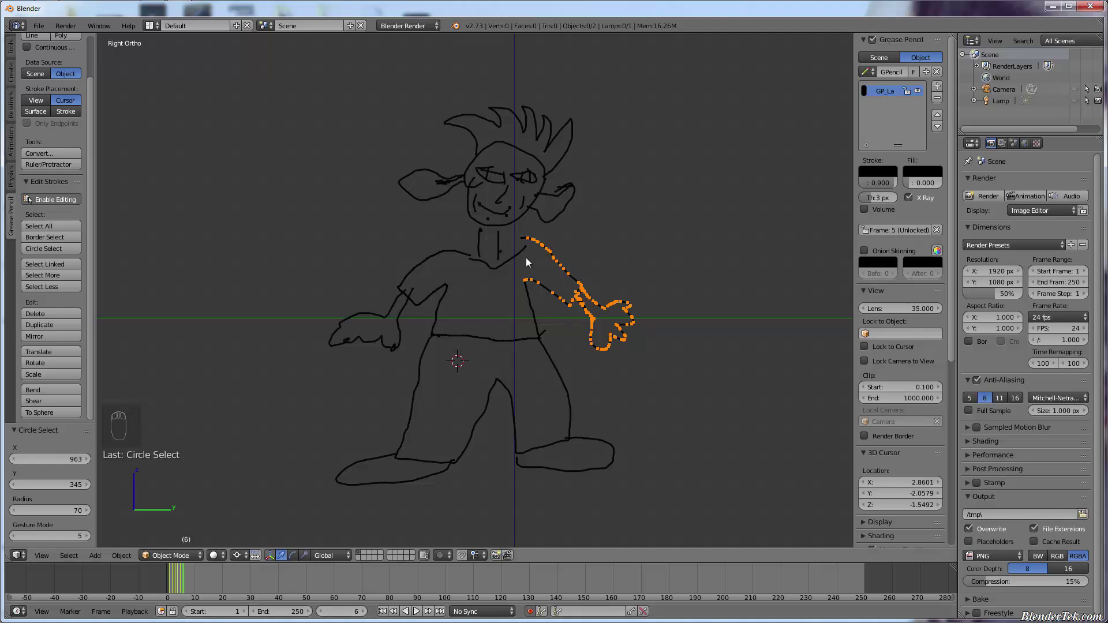
drag(532, 263, 677, 338)
key(r)
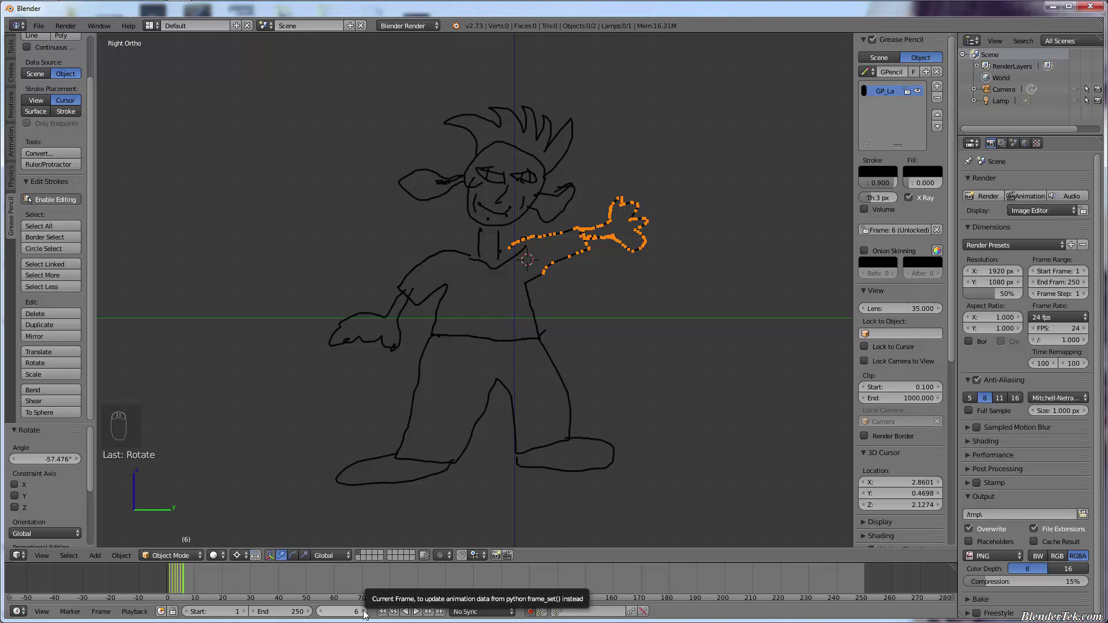
Tilt the arm a little more on each following frame up to frame 15 so it waves
drag(369, 612, 721, 313)
key(r)
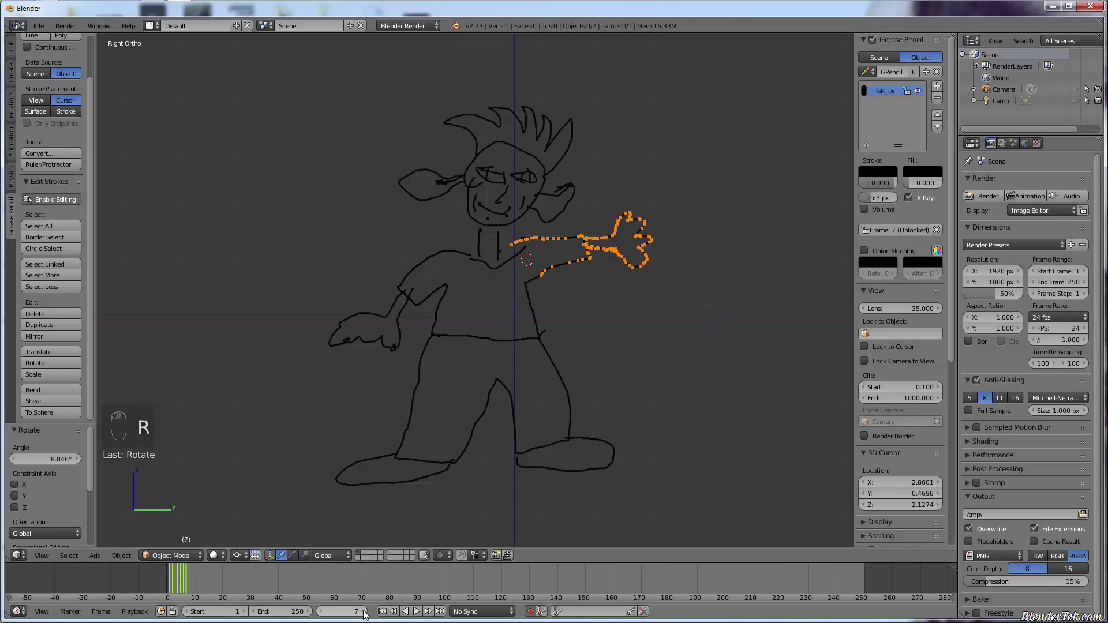
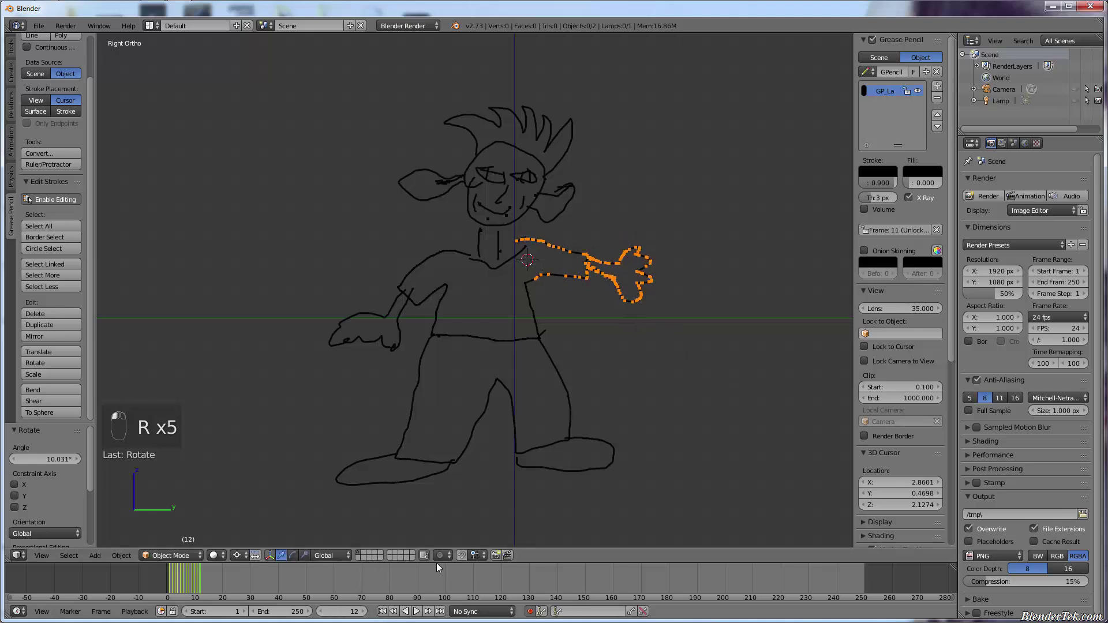
key(r)
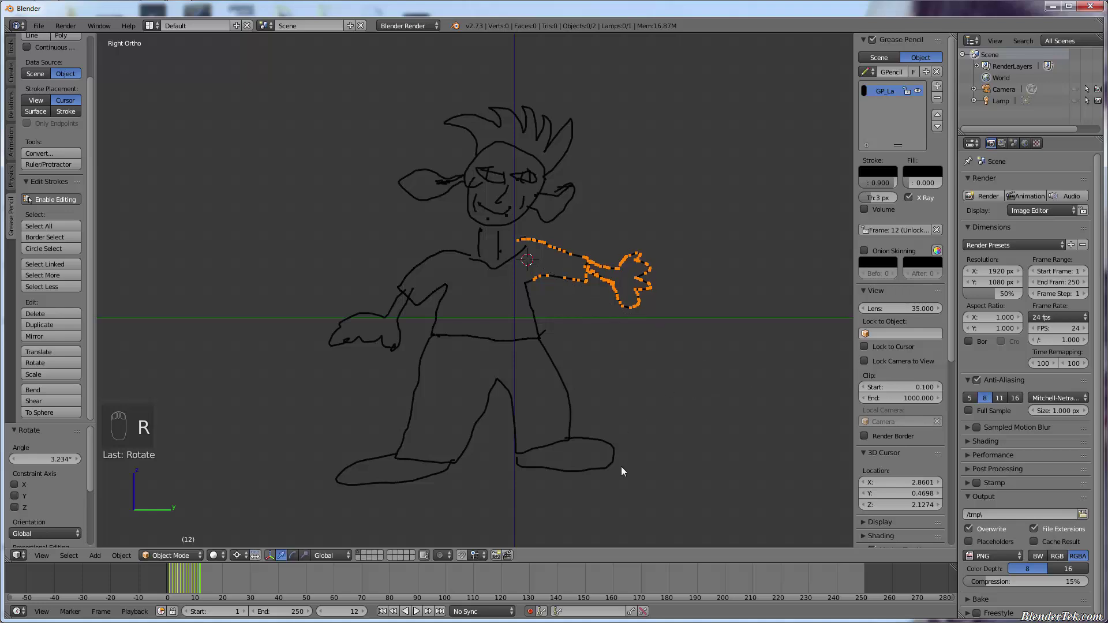
key(Right)
key(r)
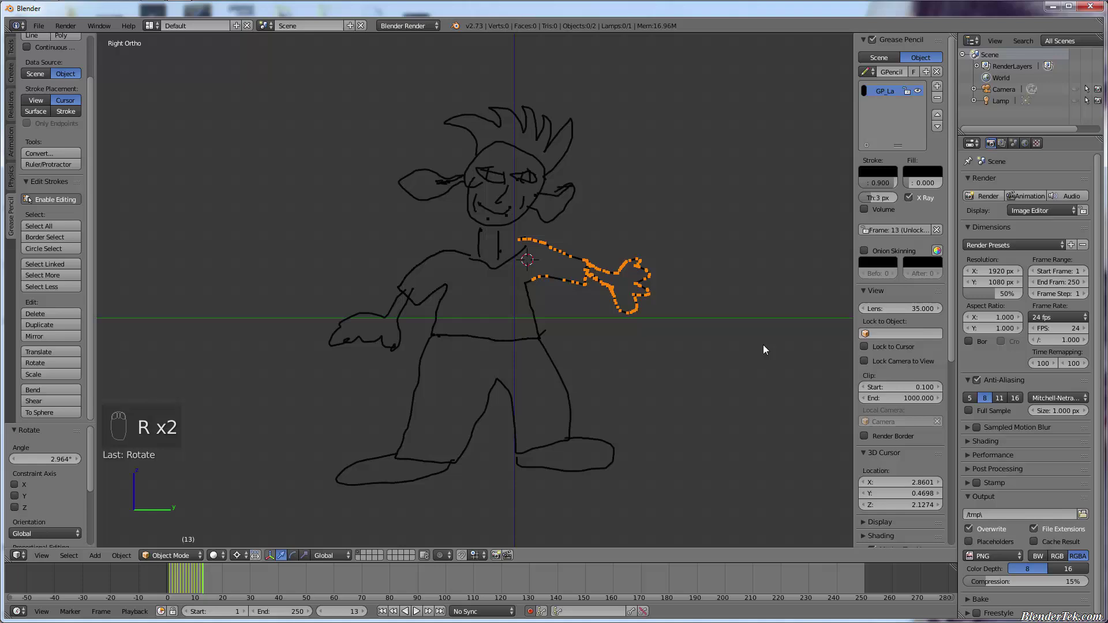
key(Right)
key(r)
key(Right)
key(r)
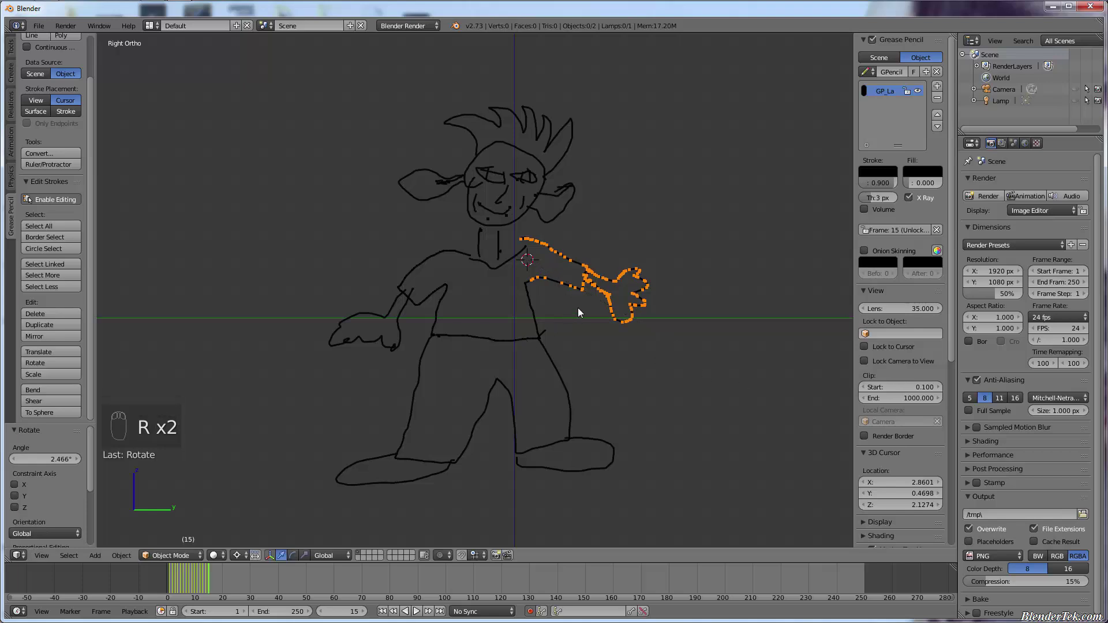
Add a second grease pencil layer and set its stroke colour to blue
key(a)
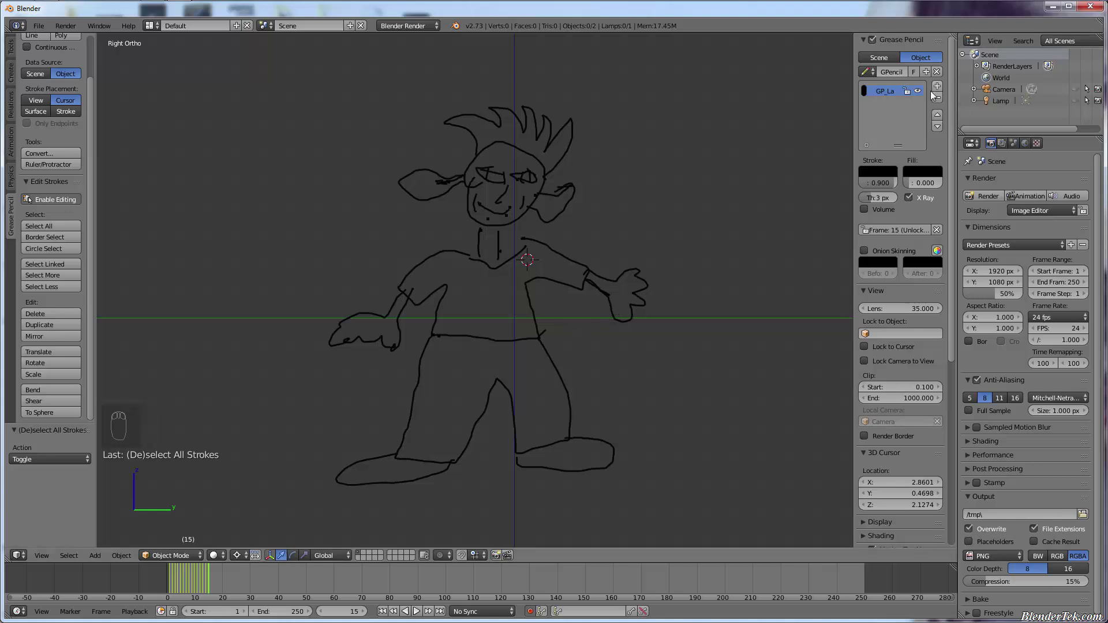
drag(943, 86, 874, 199)
drag(877, 176, 962, 250)
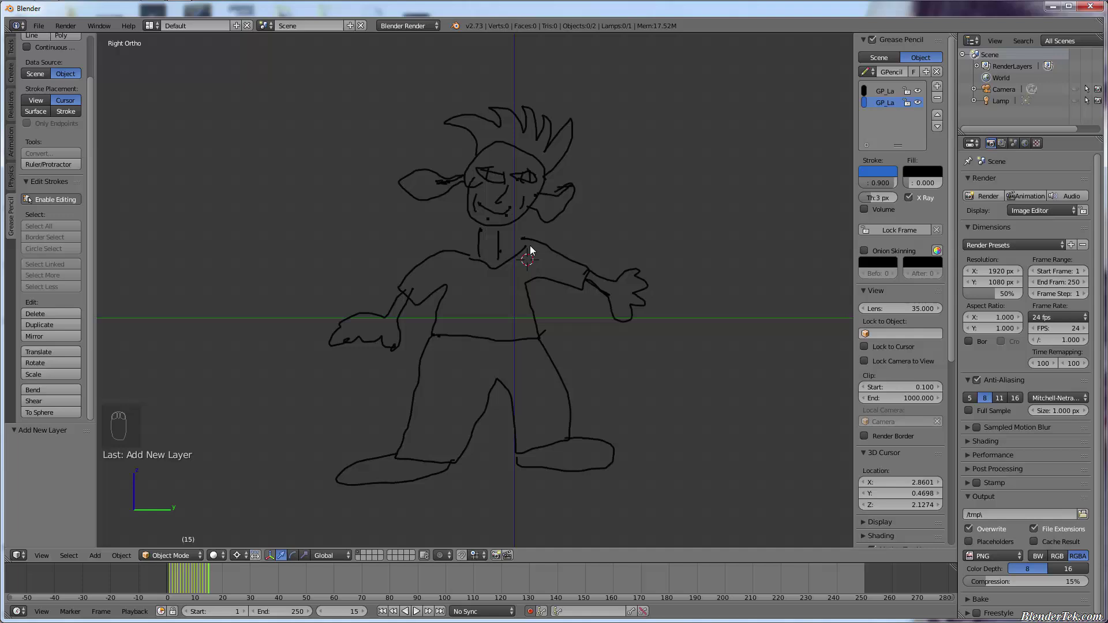
Advance to frame 16 and raise the blue layer's stroke thickness to 5 px
key(d)
key(d)
key(d)
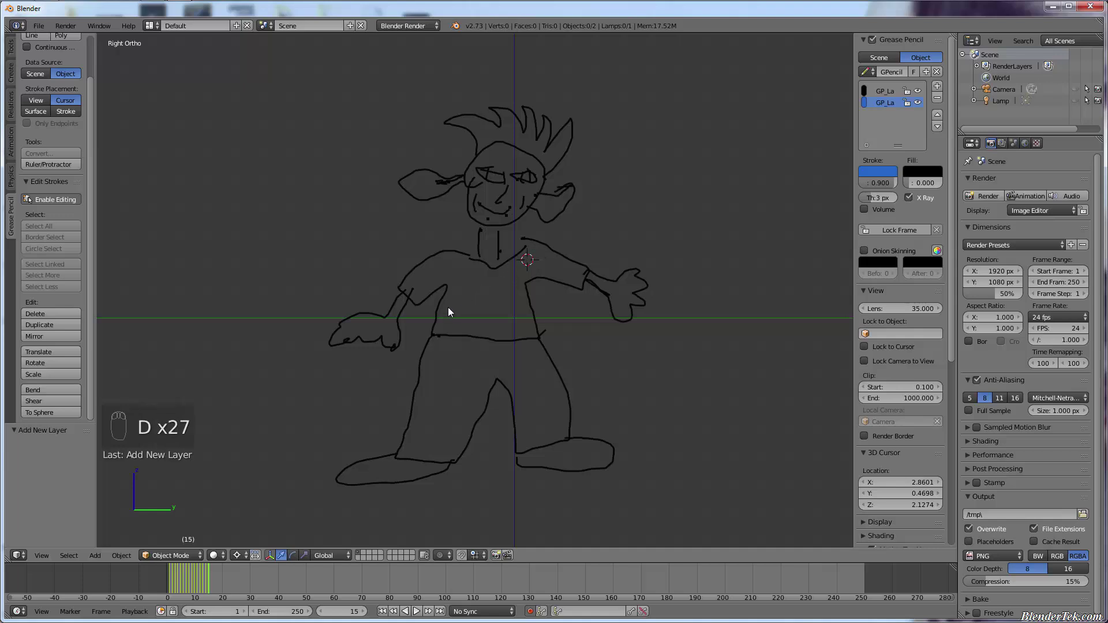
key(Right)
key(d)
key(d)
key(d)
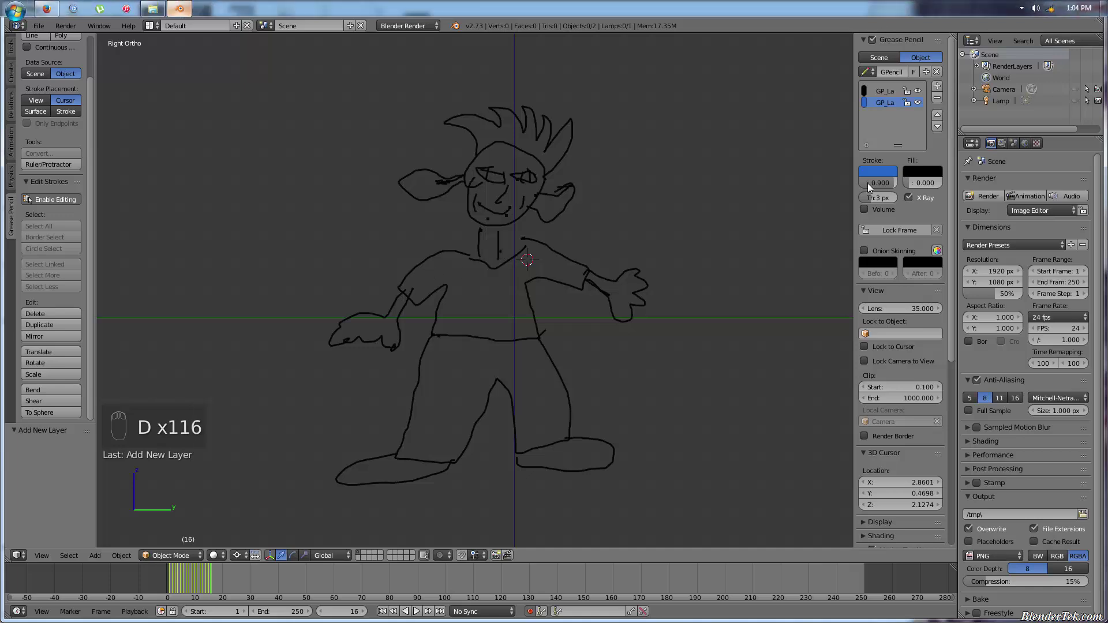
drag(887, 193, 453, 239)
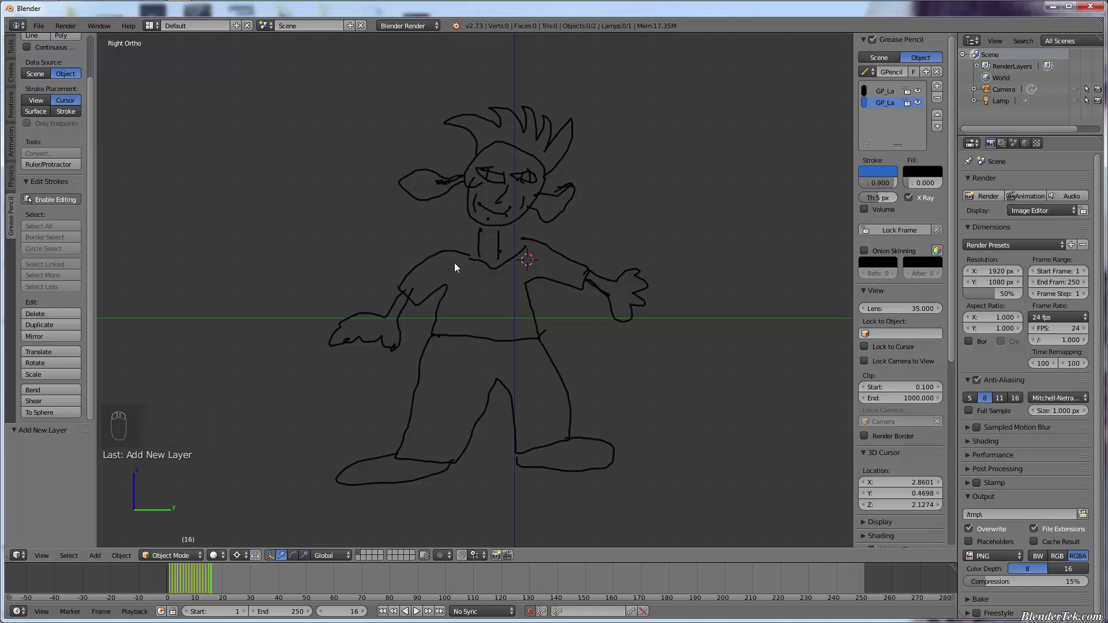
Paint blue over the left sleeve and side of the shirt
key(d)
key(d)
key(d)
drag(420, 272, 442, 259)
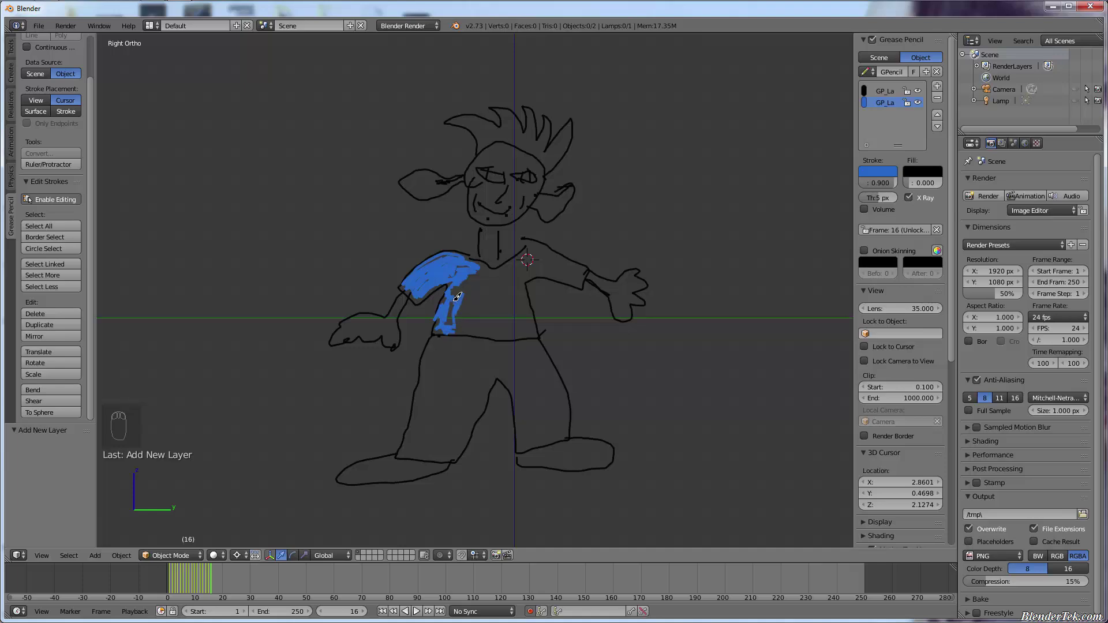
On frame 17, paint blue over the chest and right sleeve with a 10 px brush
key(d)
key(d)
key(d)
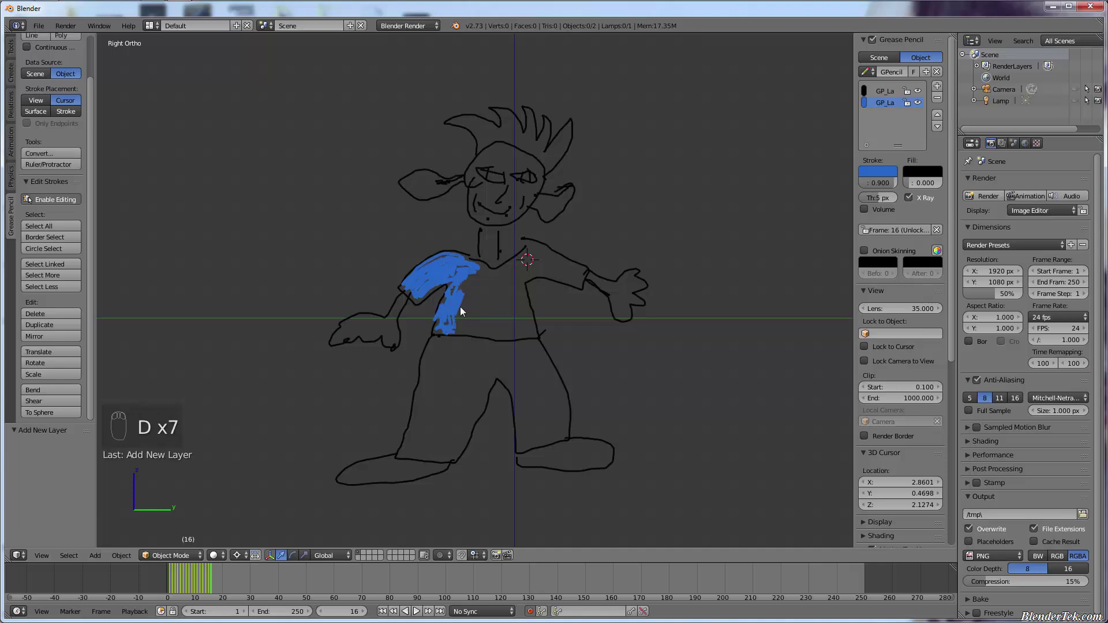
key(Right)
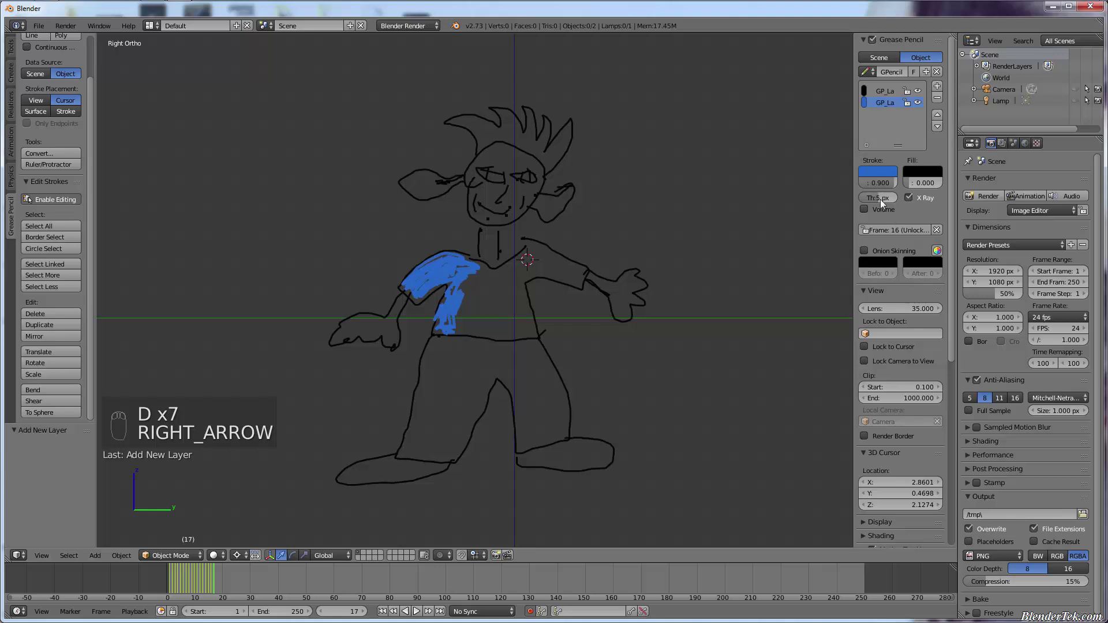
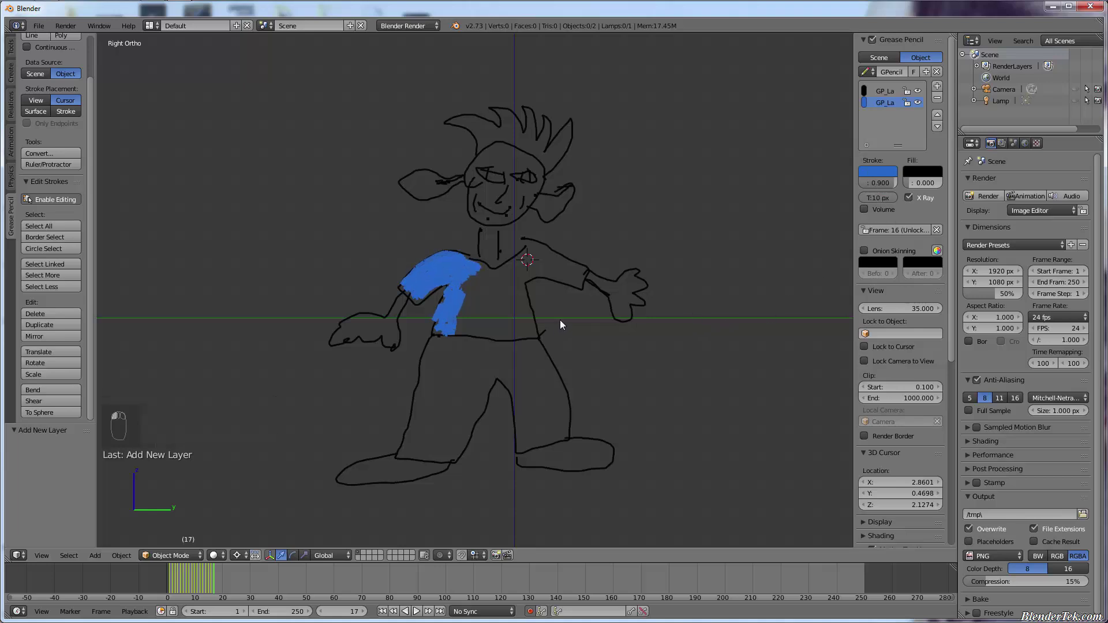
key(d)
key(d)
key(d)
drag(481, 307, 505, 326)
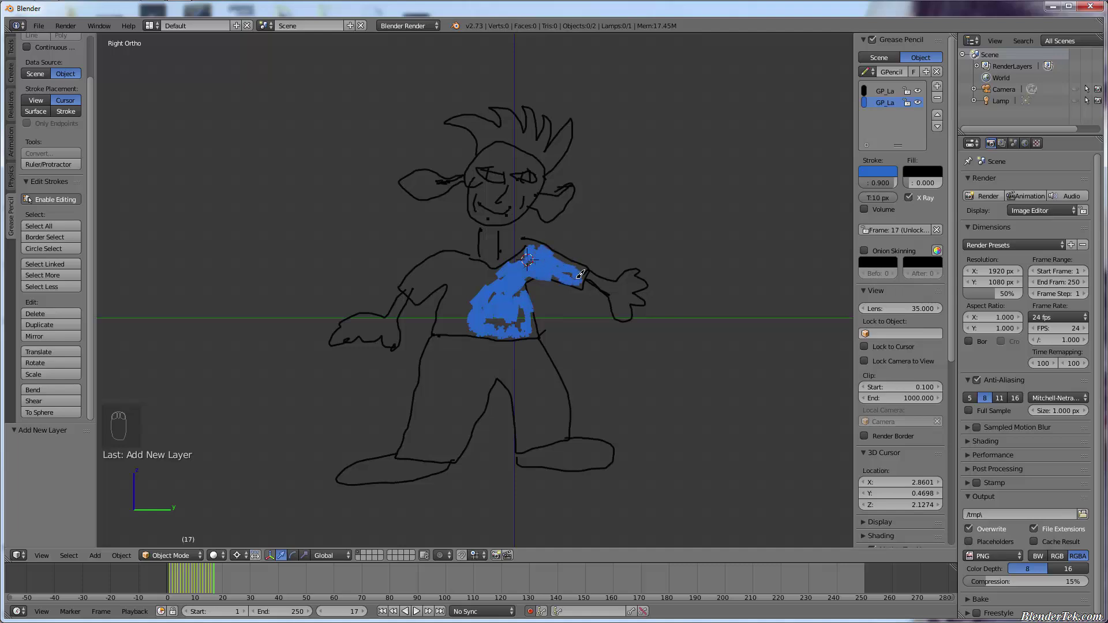
key(d)
key(d)
key(d)
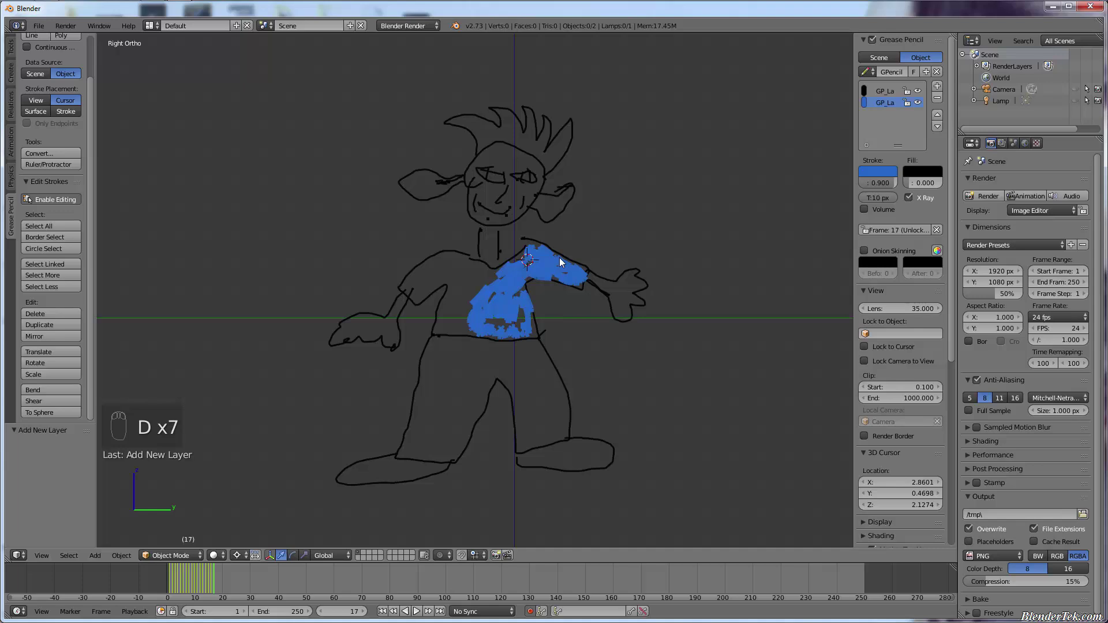
Set the scene frame rate to a Custom 4 fps after a first playback attempt
key(d)
click(423, 614)
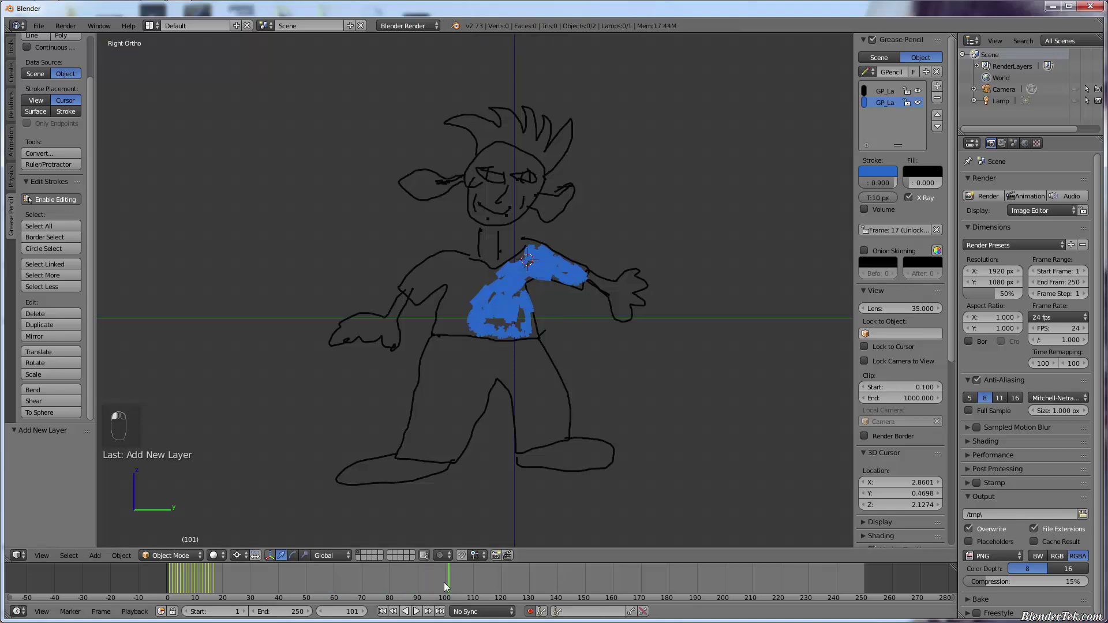
drag(530, 281, 1011, 241)
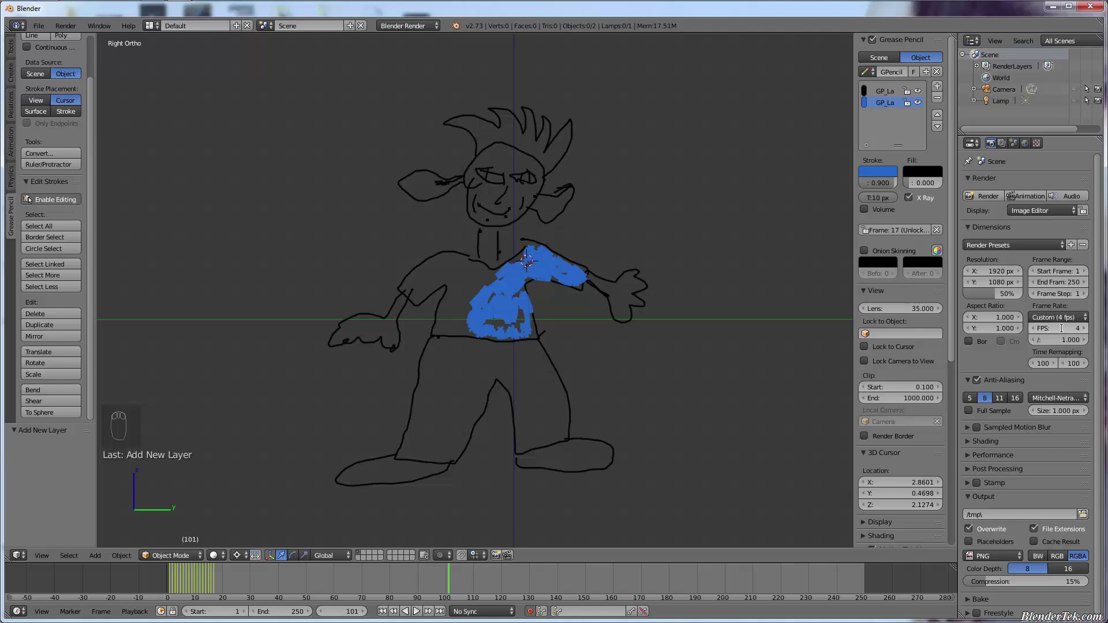
Play the blue-shirt animation from the first frame at 4 fps, then stop around frame 19
drag(222, 585, 321, 603)
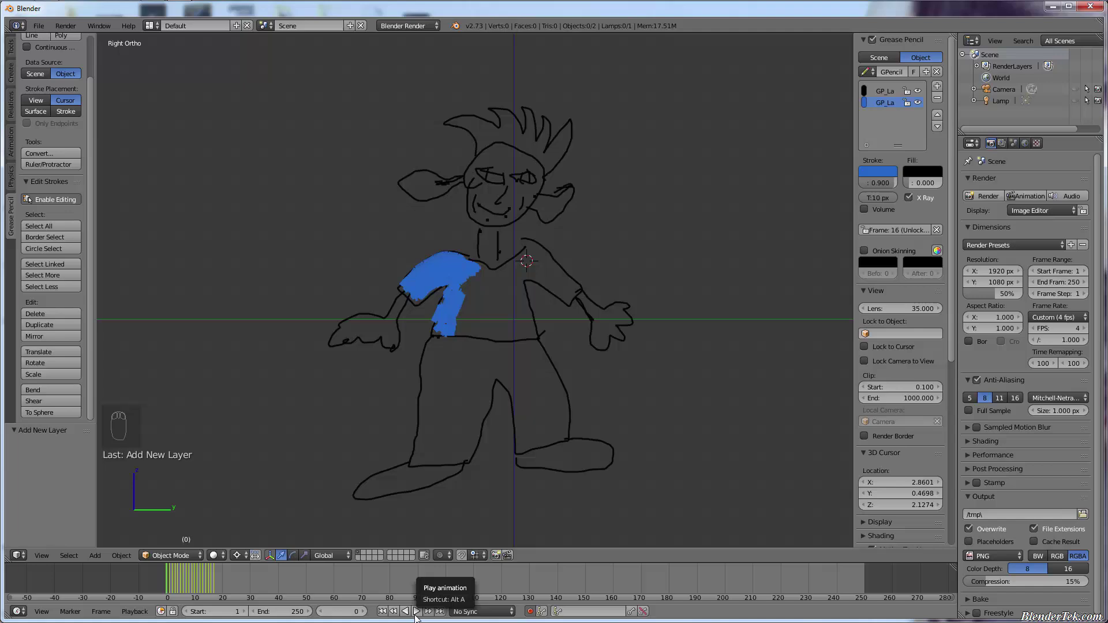
drag(418, 614, 417, 615)
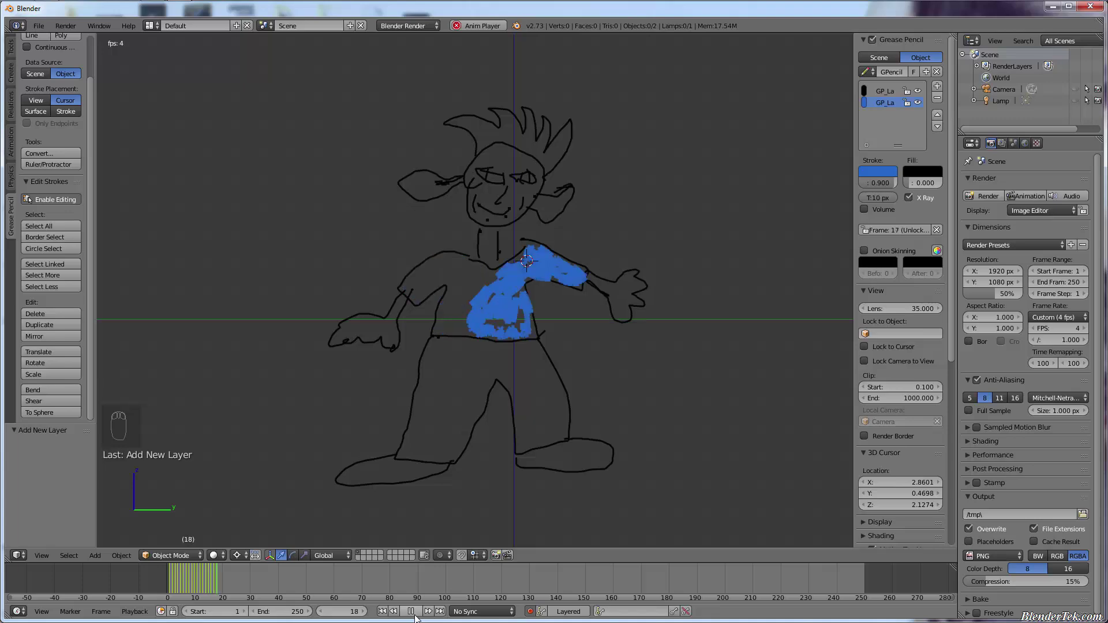
drag(418, 614, 203, 585)
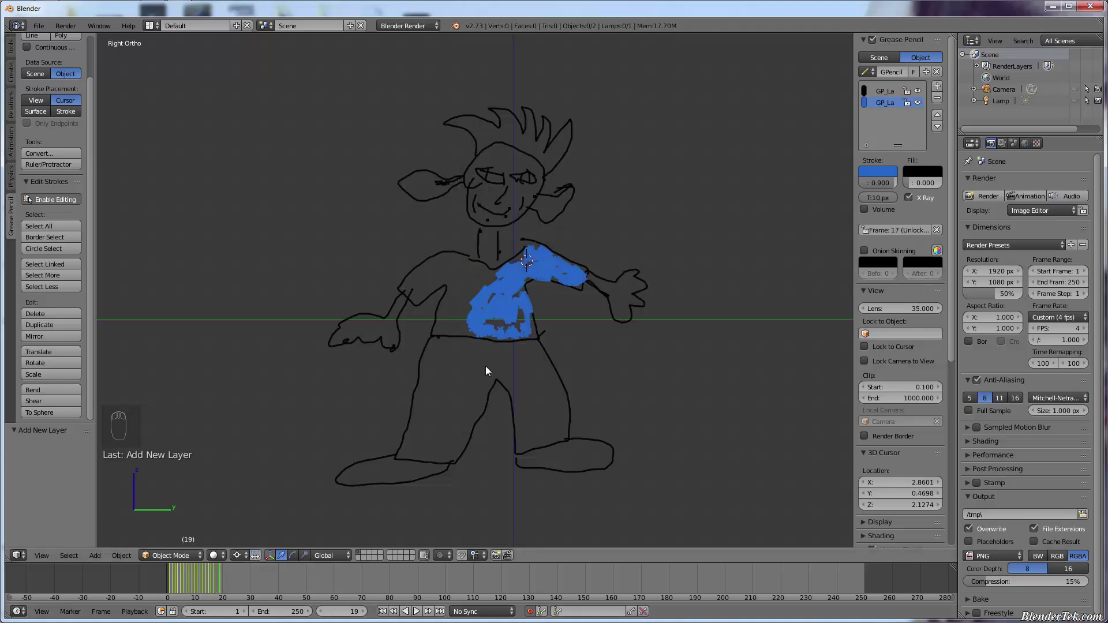
Scribble deeper blue across the shirt's chest and sleeves on frame 19 and move on to frame 20
key(d)
key(d)
key(d)
drag(479, 278, 465, 289)
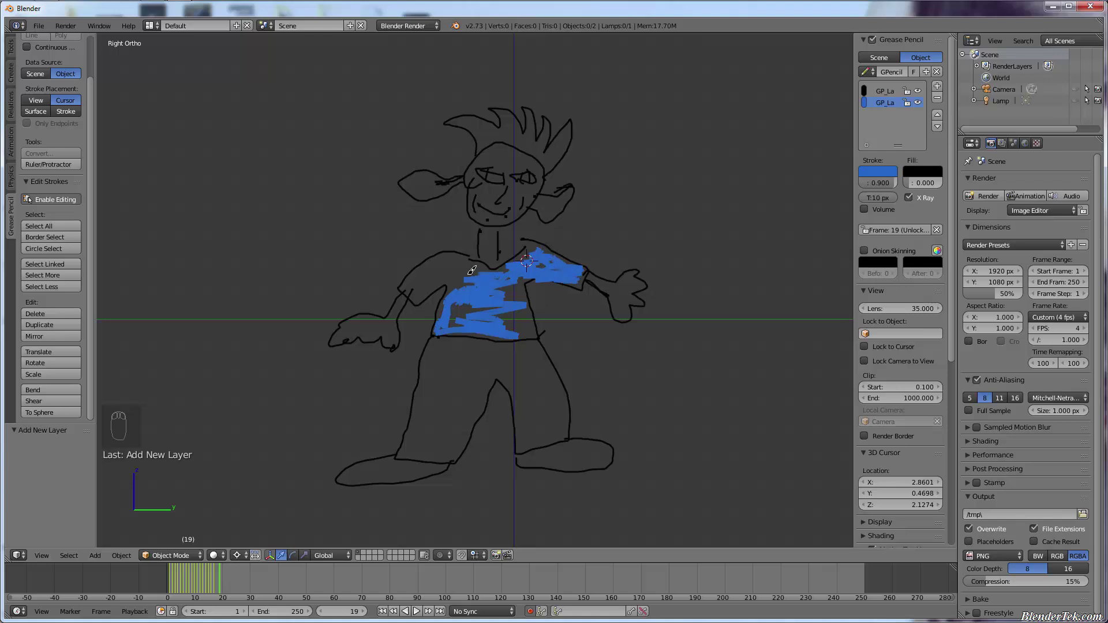
key(d)
key(d)
key(d)
key(Right)
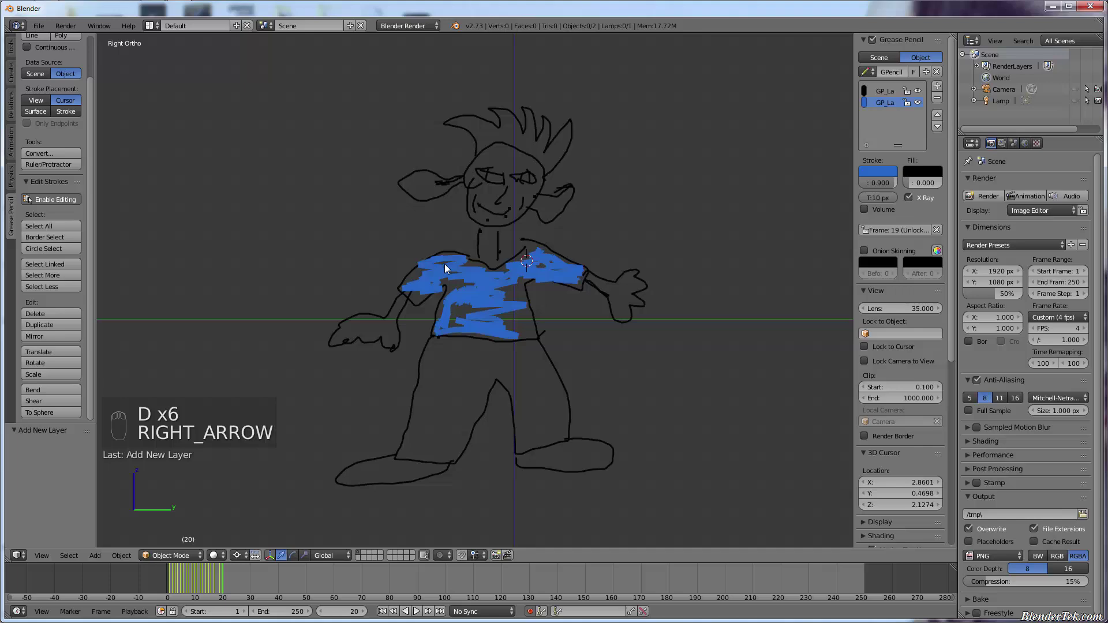
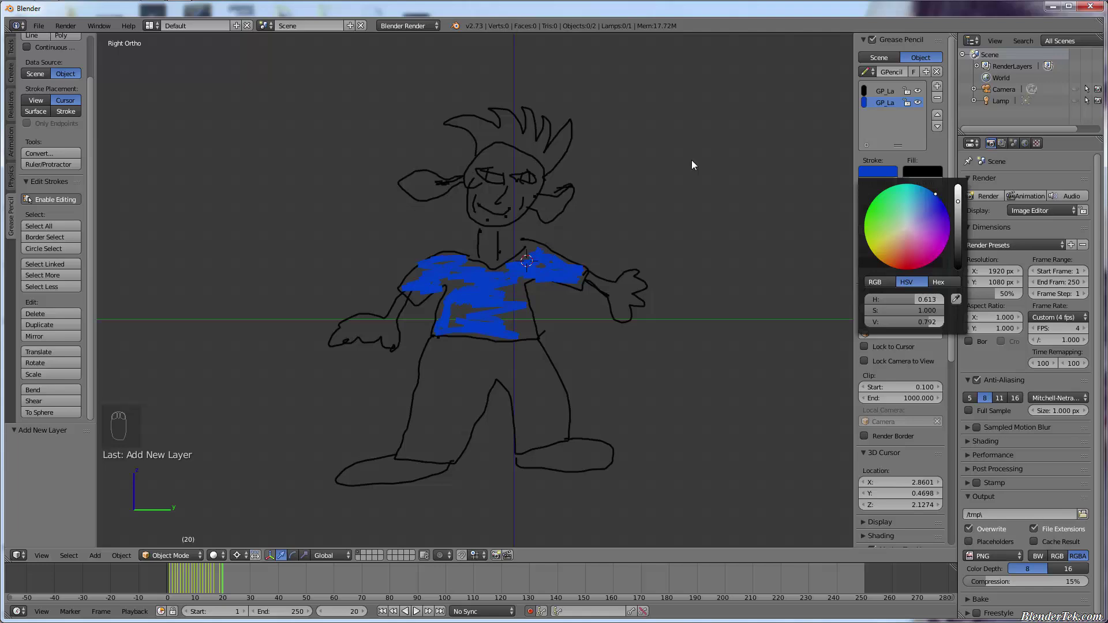
Raise the stroke colour to a brighter blue and thin the strokes to thickness 3 on a new layer
drag(945, 86, 958, 218)
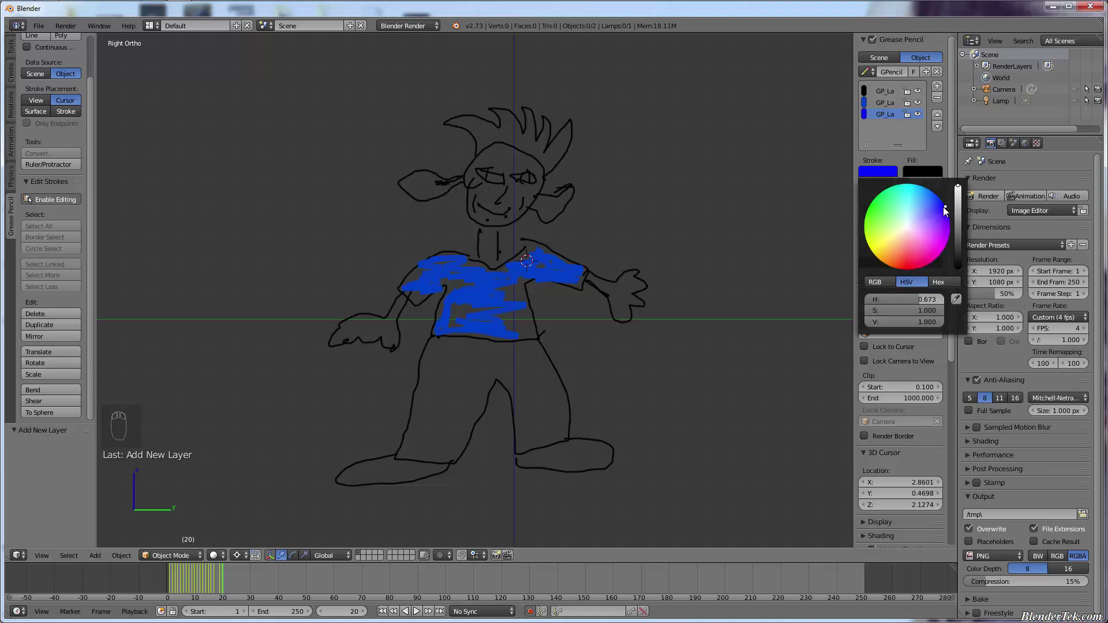
key(d)
key(d)
key(d)
drag(442, 269, 450, 279)
Draw a thin bright-blue line across the shirt on frame 21 and remove the stray lines
key(d)
key(Right)
key(d)
key(d)
key(d)
drag(450, 282, 526, 311)
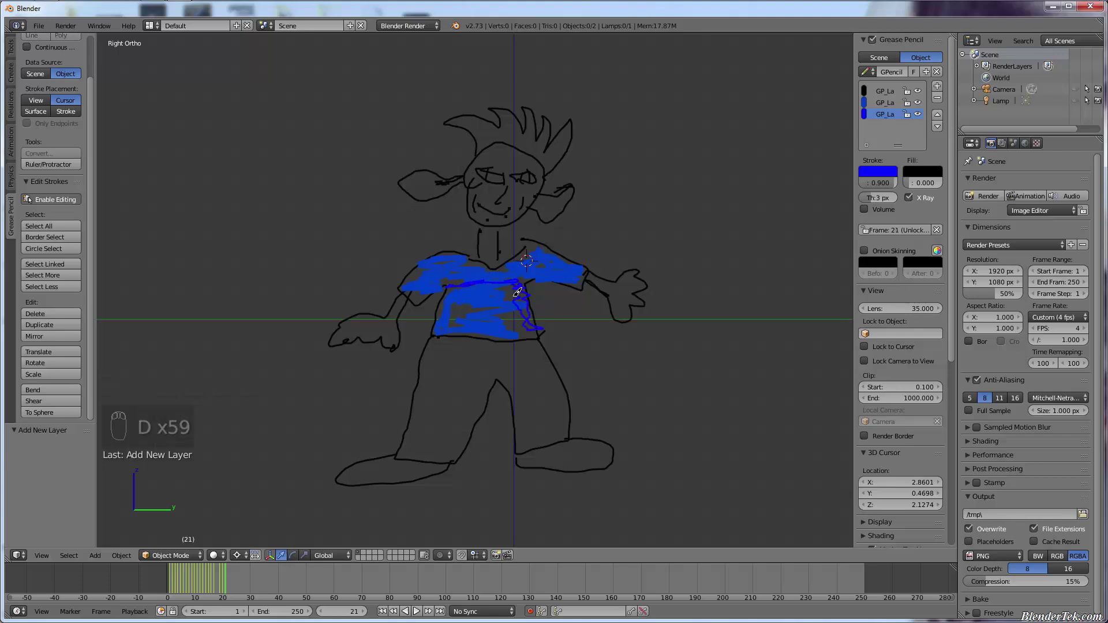
key(d)
key(d)
key(d)
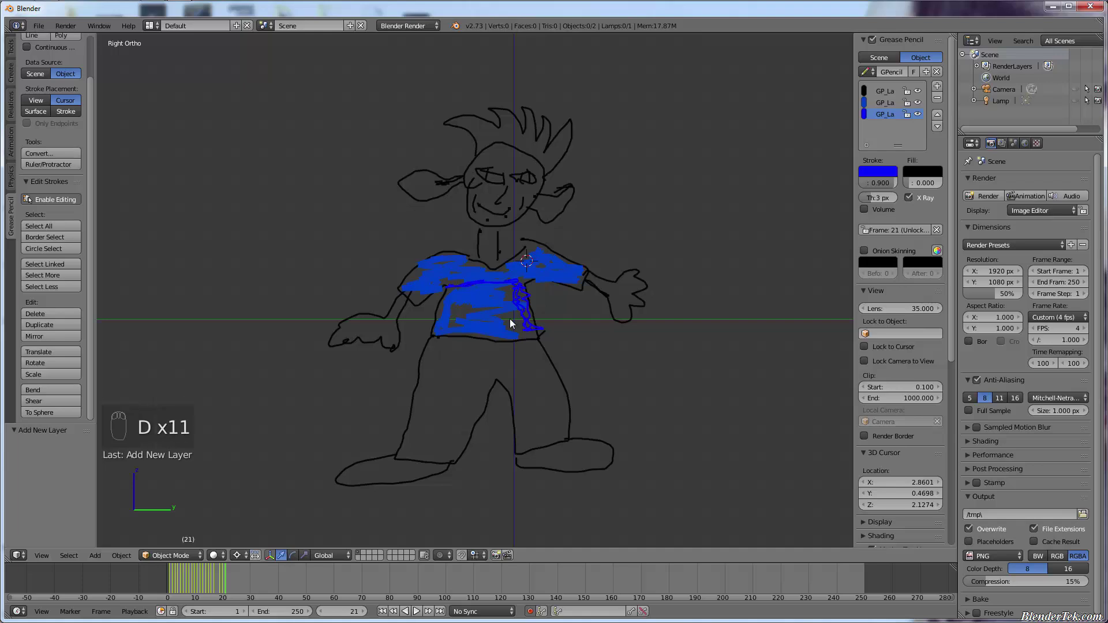
key(d)
Outline the two trouser pockets in thin blue on frame 22
key(Right)
key(d)
key(d)
key(d)
key(d)
key(d)
drag(532, 376, 485, 354)
key(d)
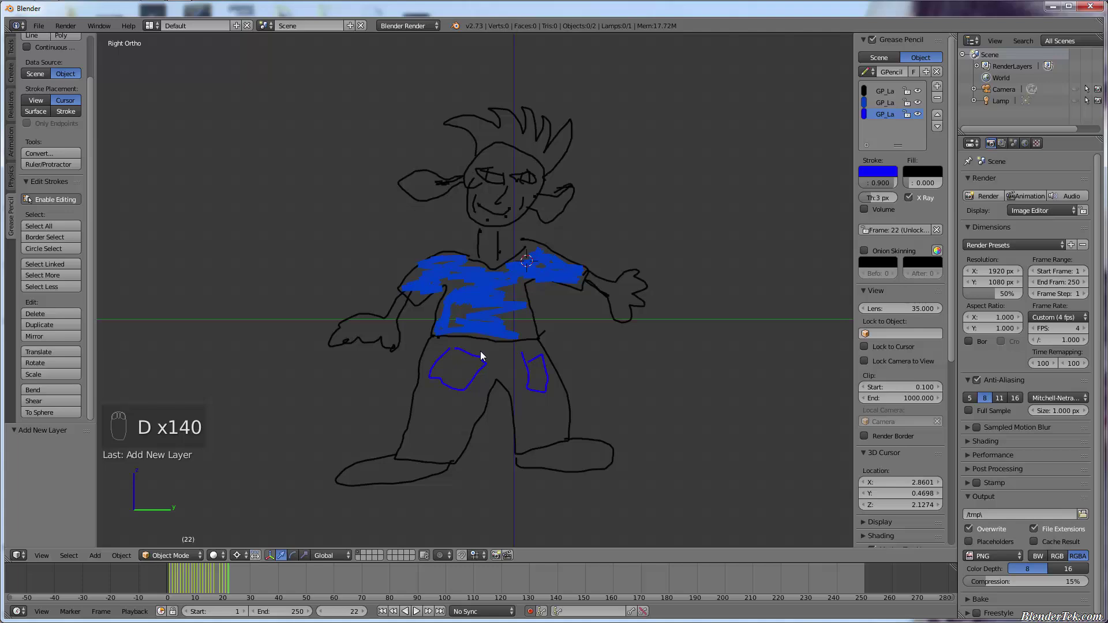
drag(233, 587, 193, 584)
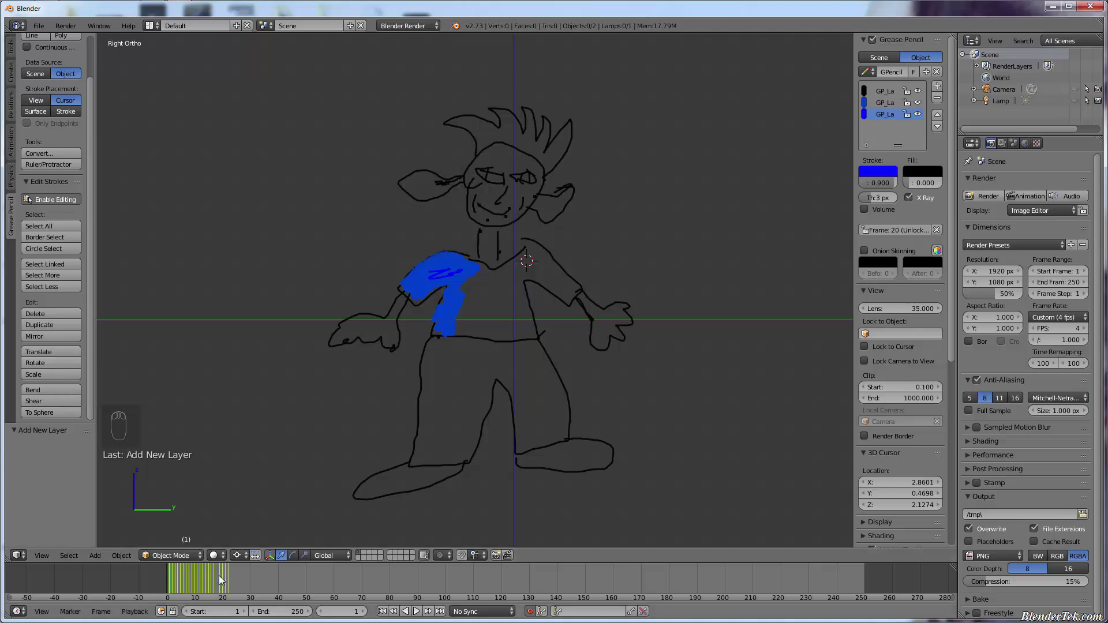
Circle-select all the head strokes in Edit Strokes mode and scale the head up with S
drag(201, 578, 222, 583)
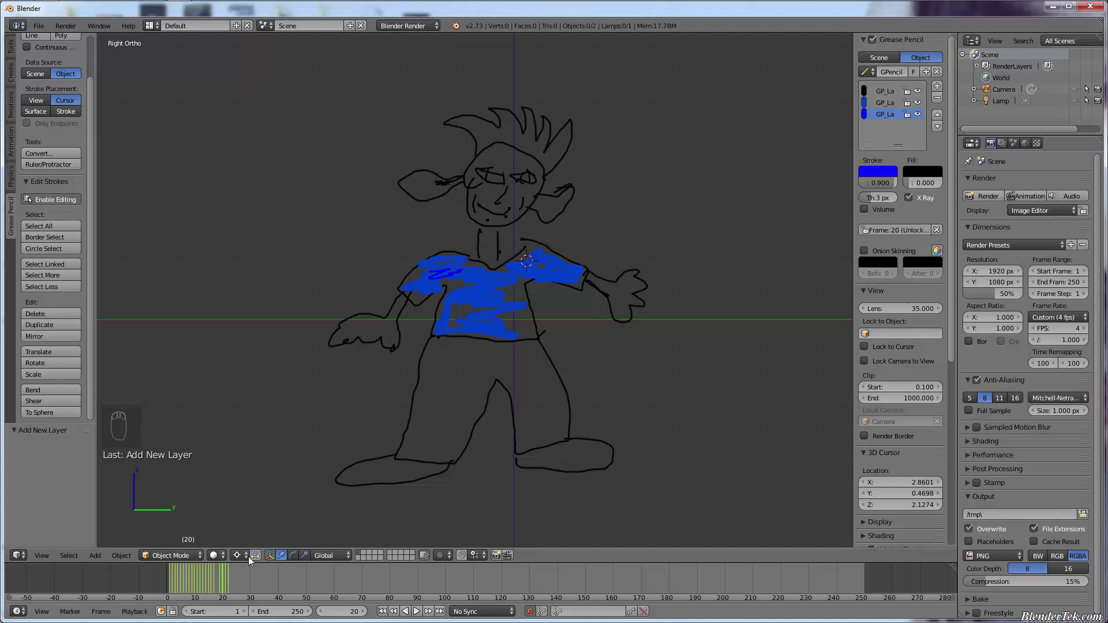
key(c)
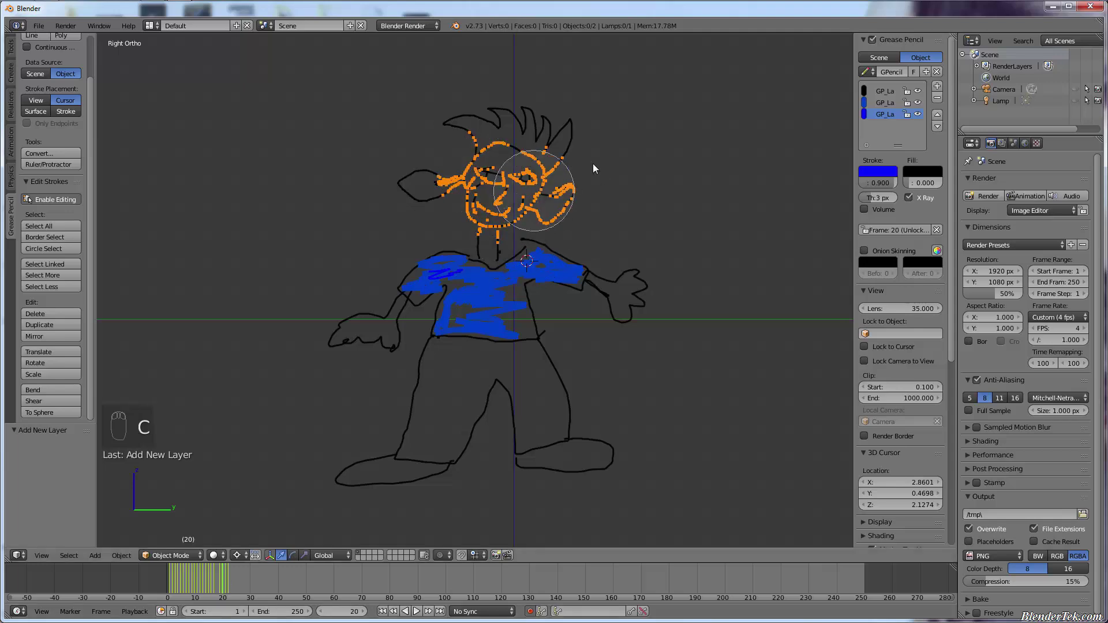
drag(409, 201, 633, 324)
key(s)
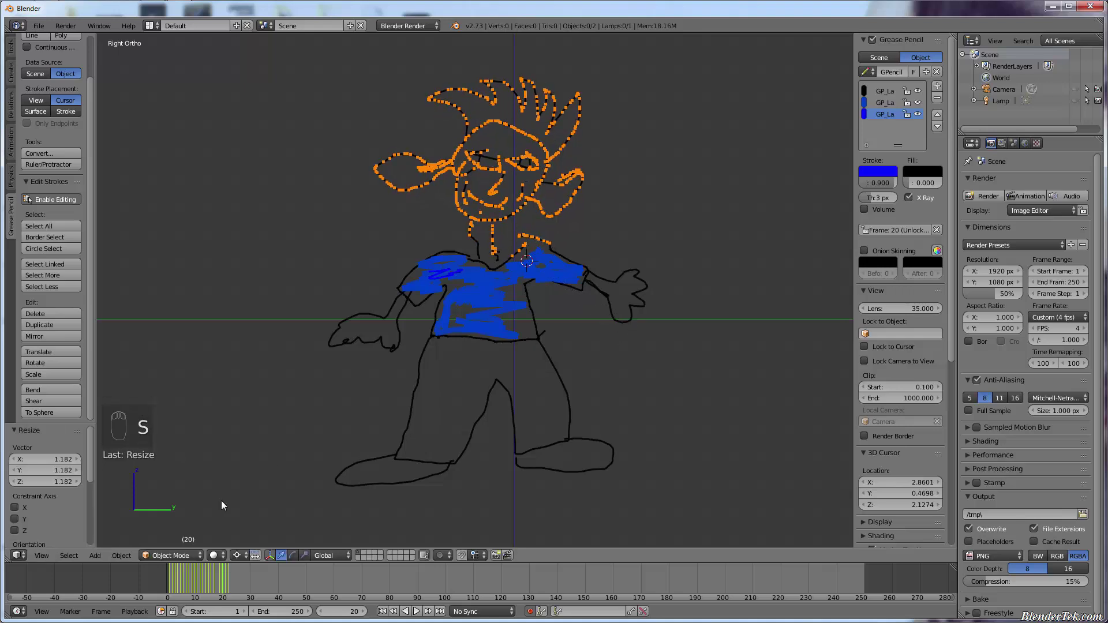
Scale the head up a little more on each successive frame from 23 through 26
drag(227, 579, 233, 578)
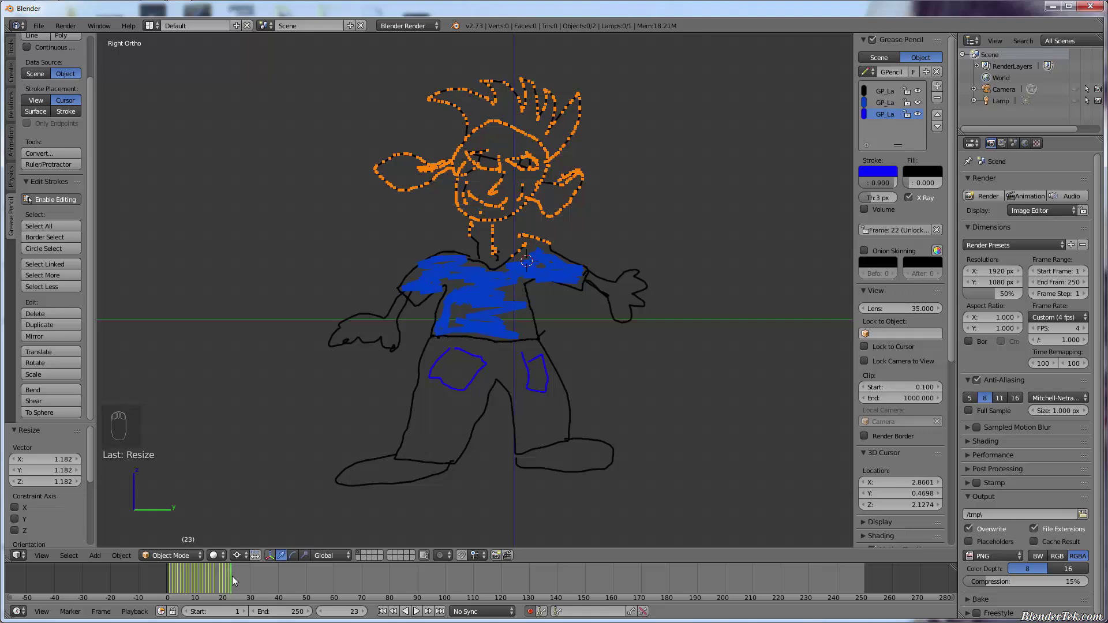
key(s)
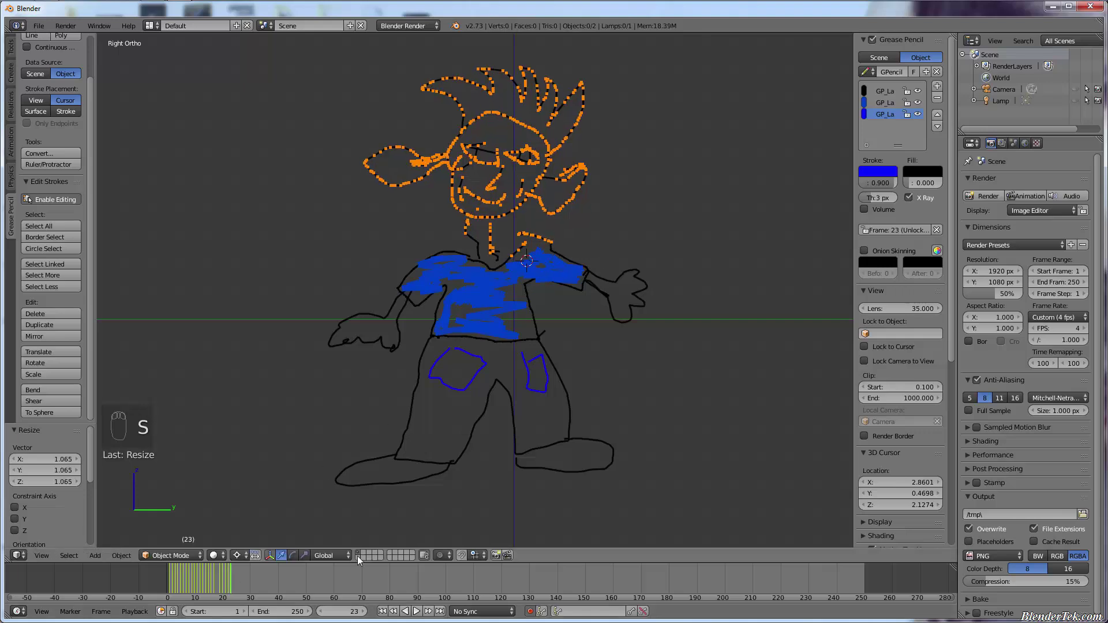
key(Right)
key(s)
key(Right)
key(s)
key(s)
key(Right)
key(s)
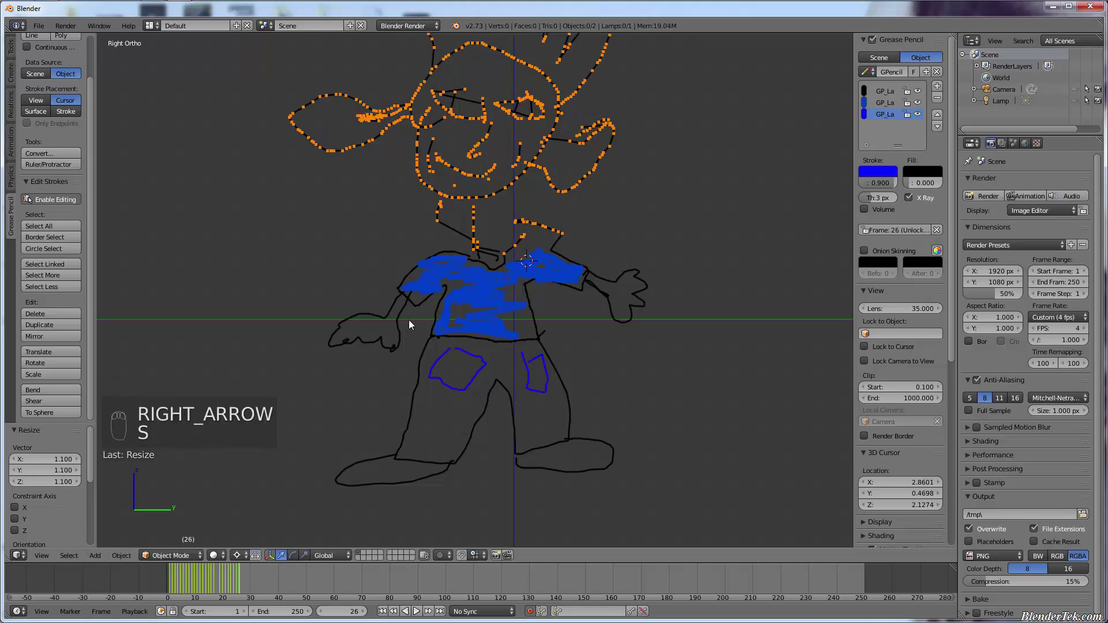
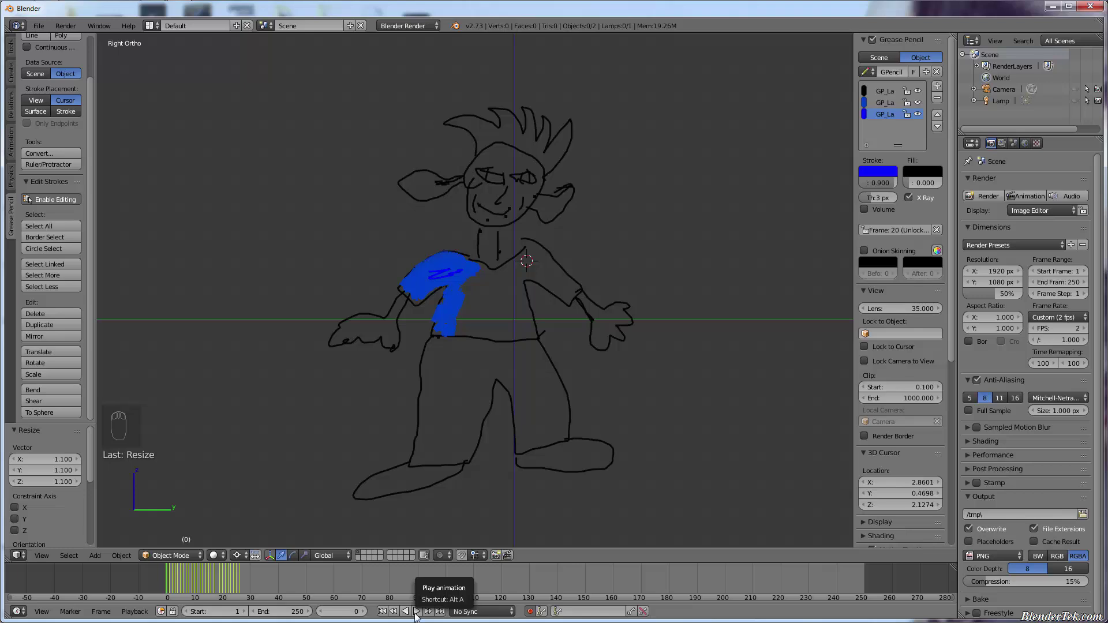
drag(417, 613, 418, 613)
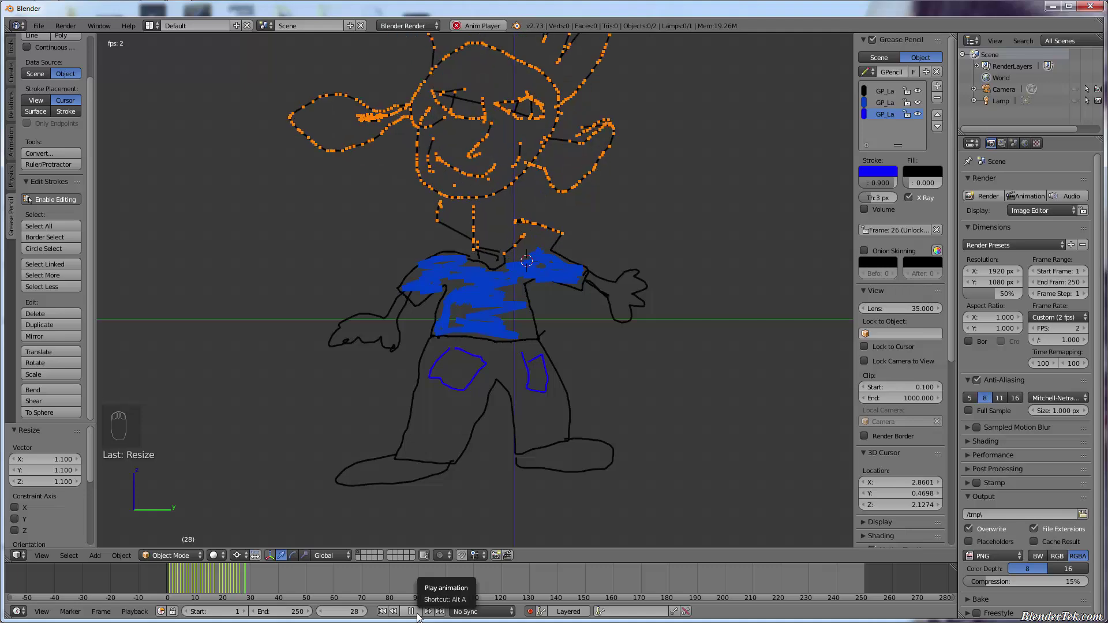
drag(419, 610, 430, 312)
key(KP_0)
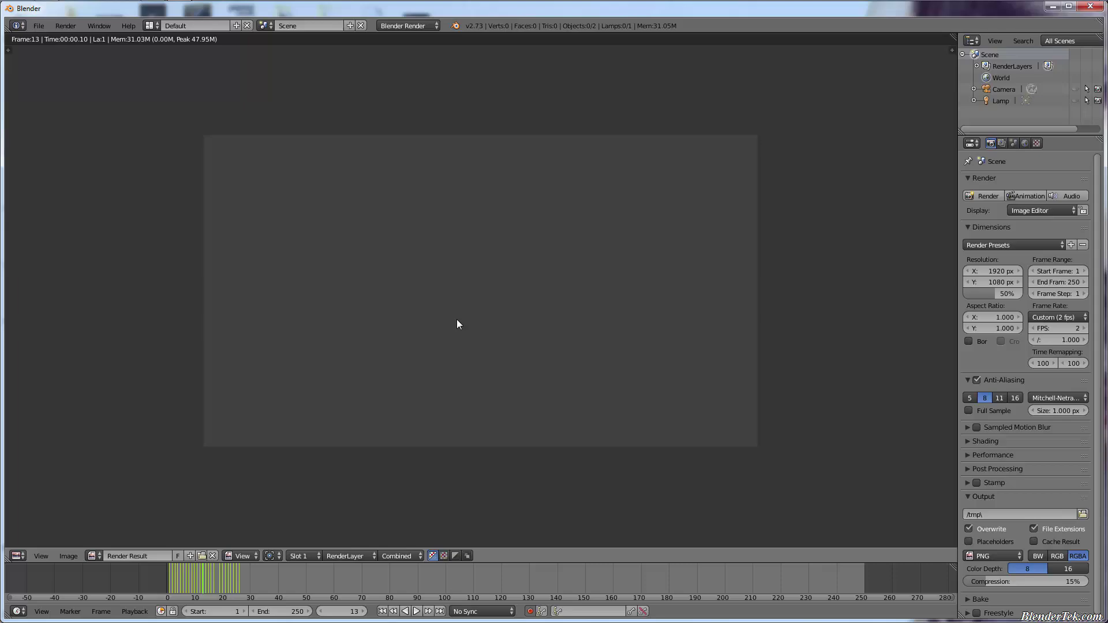
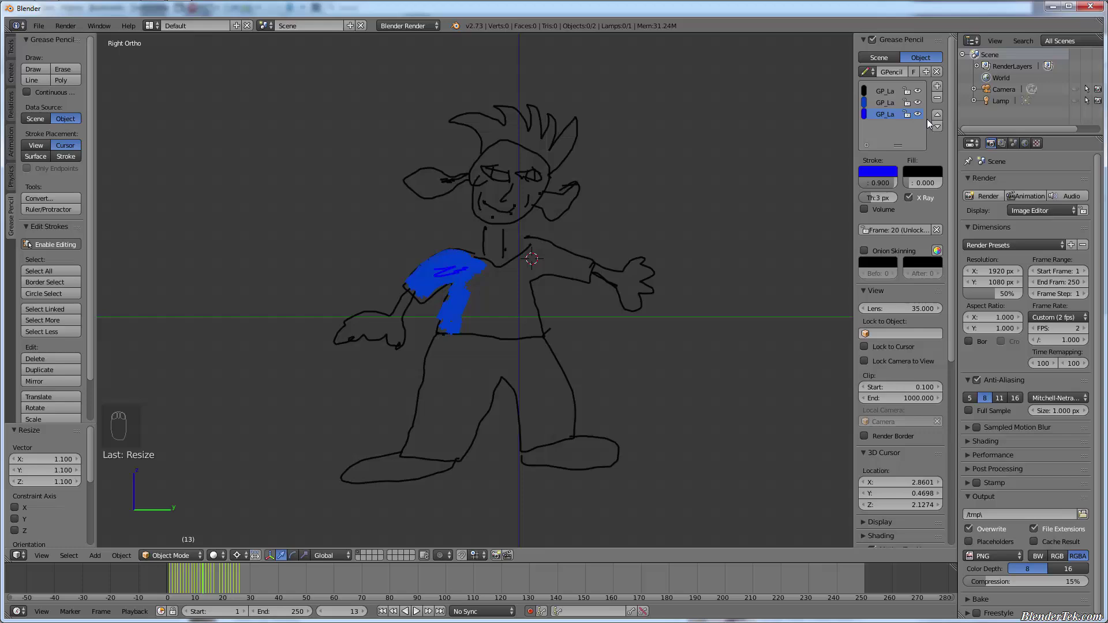
Turn on onion skinning, move a grease pencil layer down the stack, and jump to frame 22
drag(940, 118, 935, 131)
drag(937, 130, 940, 128)
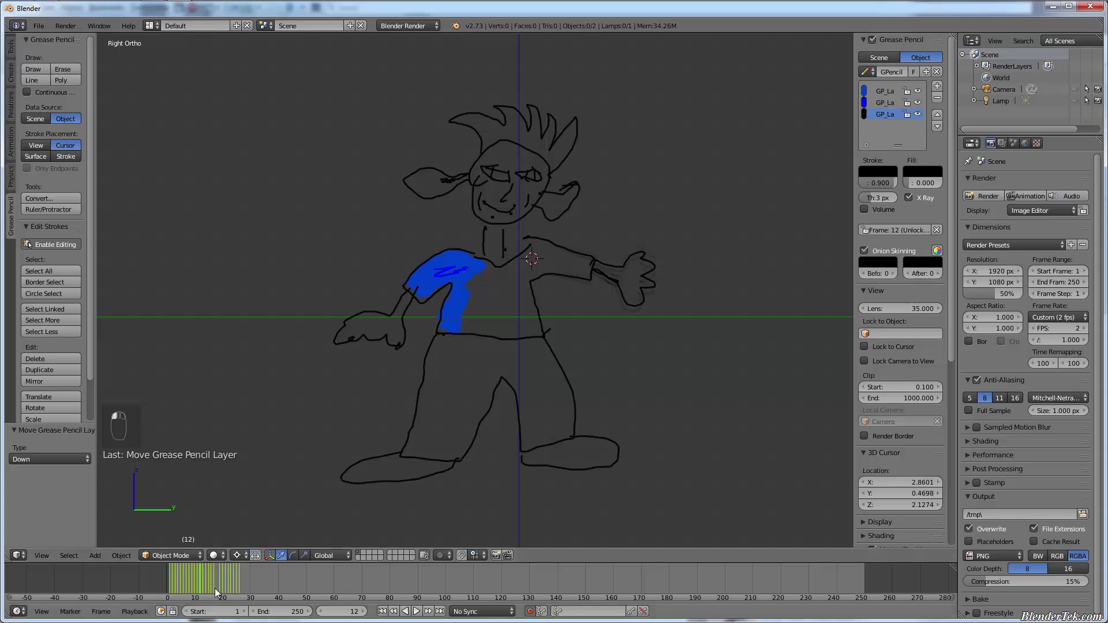
drag(214, 586, 238, 587)
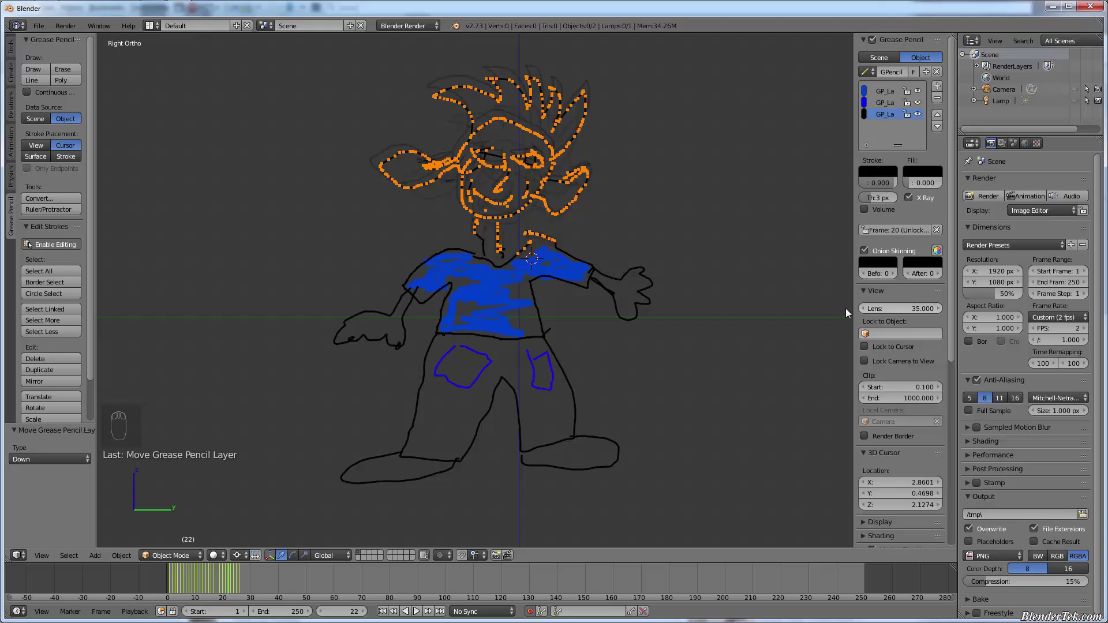
drag(64, 371, 431, 452)
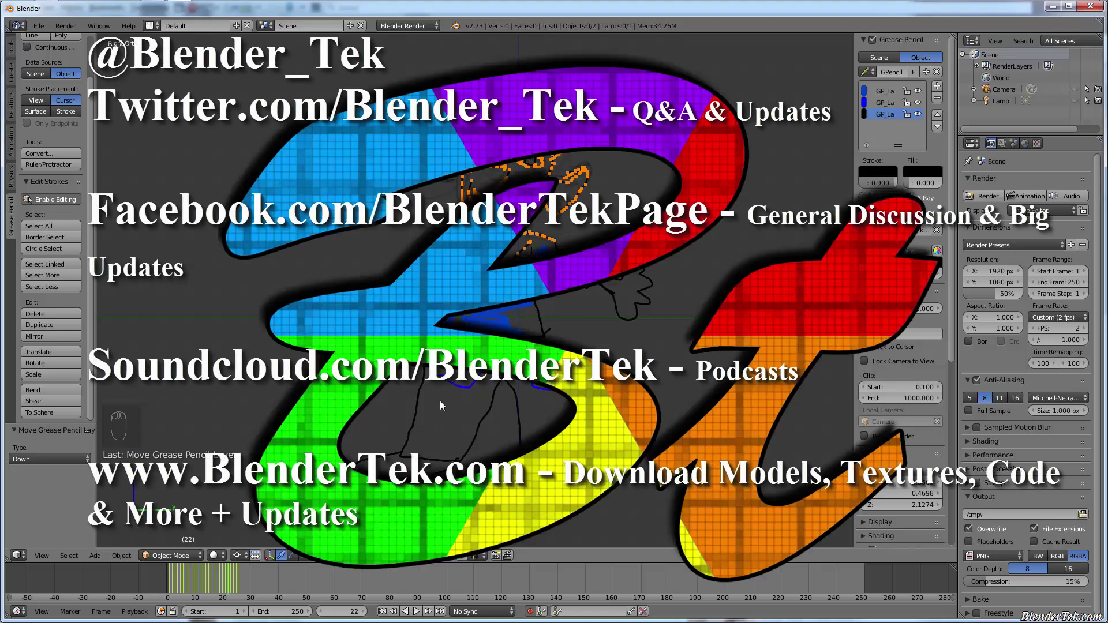